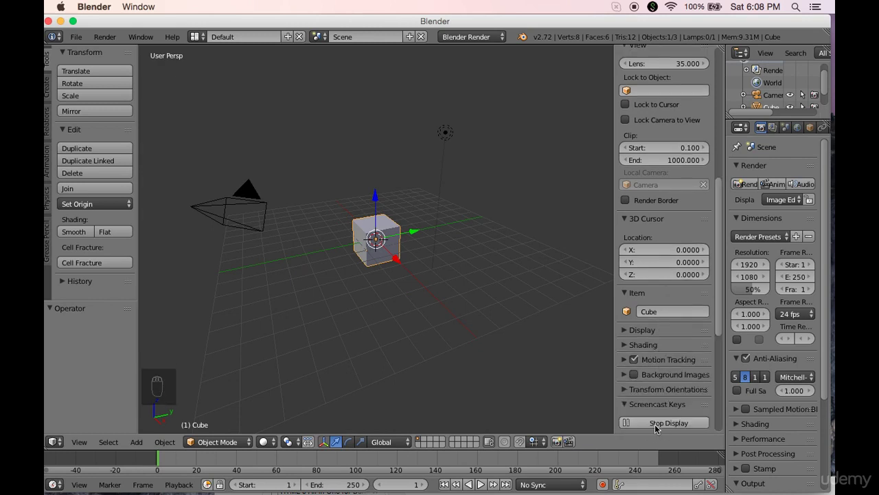
# Step: Orbit around the default cube, then view it straight from the right side
pyautogui.press('n')
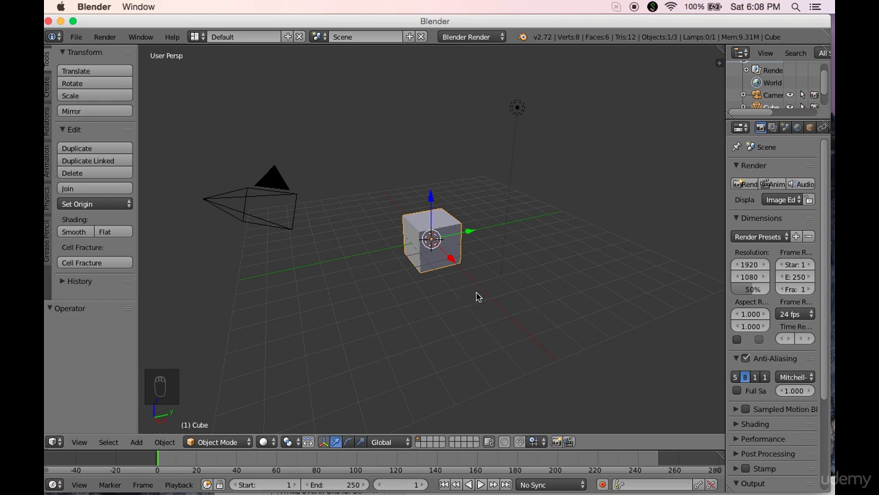
pyautogui.press('KP_3')
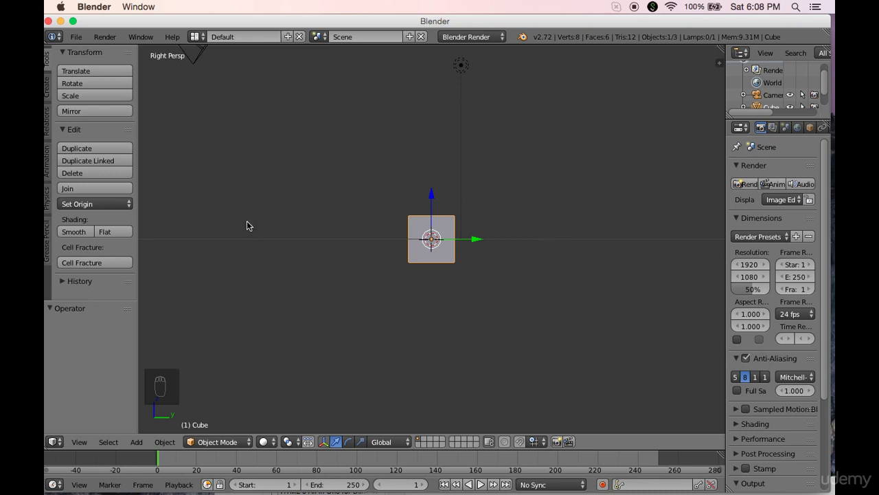
# Step: In Edit Mode side view, extrude the cube's lower faces right and left into a long car body
pyautogui.press('Tab')
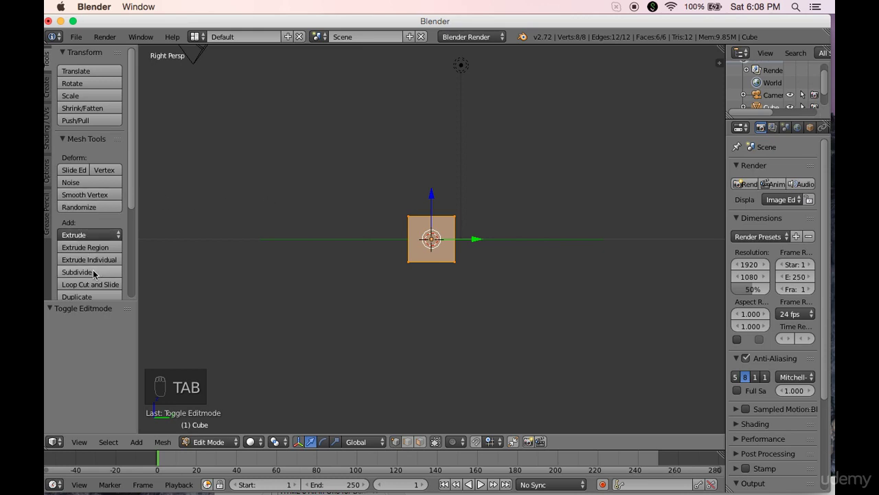
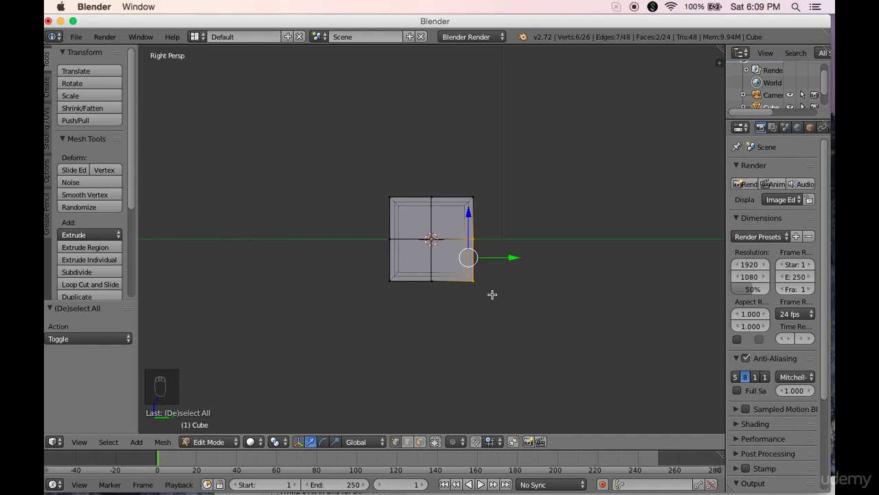
pyautogui.press('KP_5')
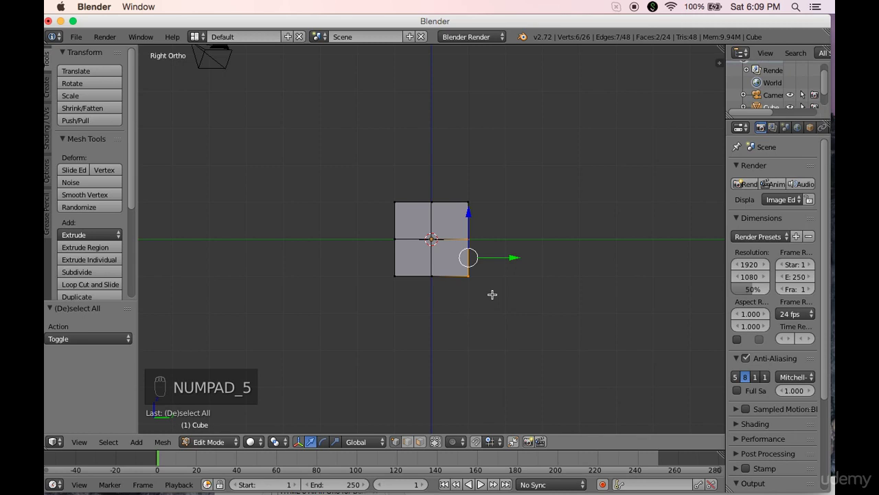
pyautogui.press('e')
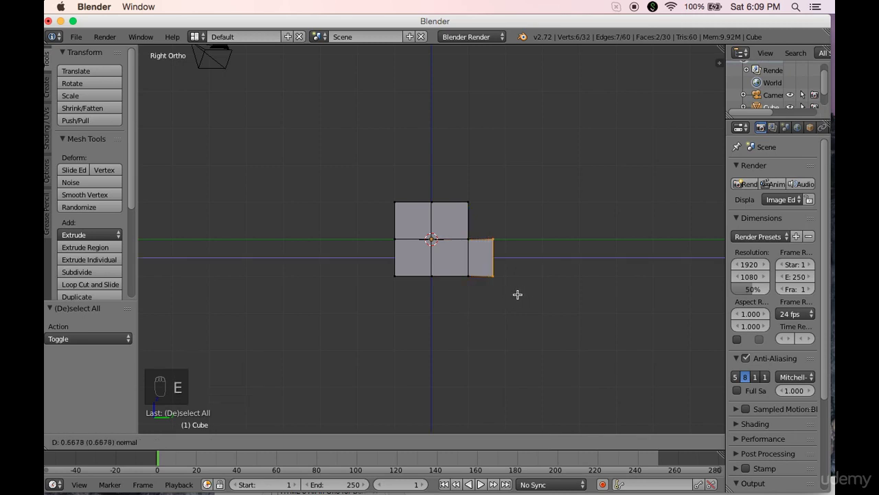
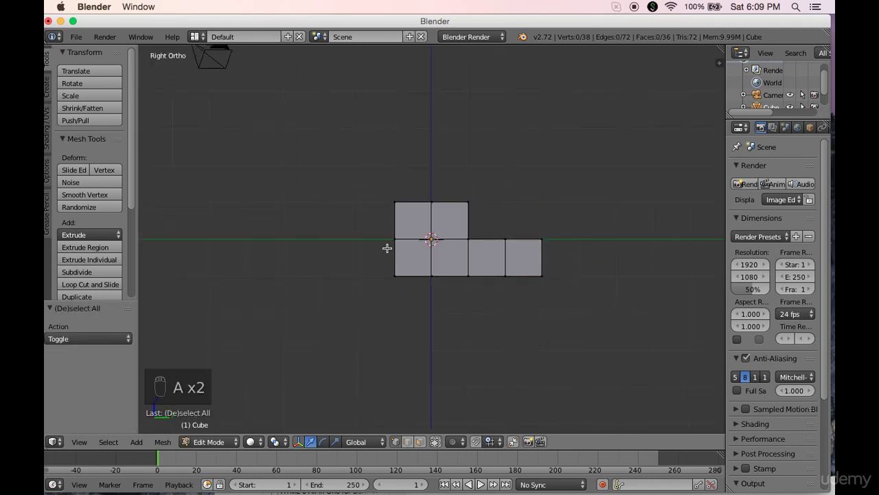
pyautogui.press('b')
pyautogui.press('e')
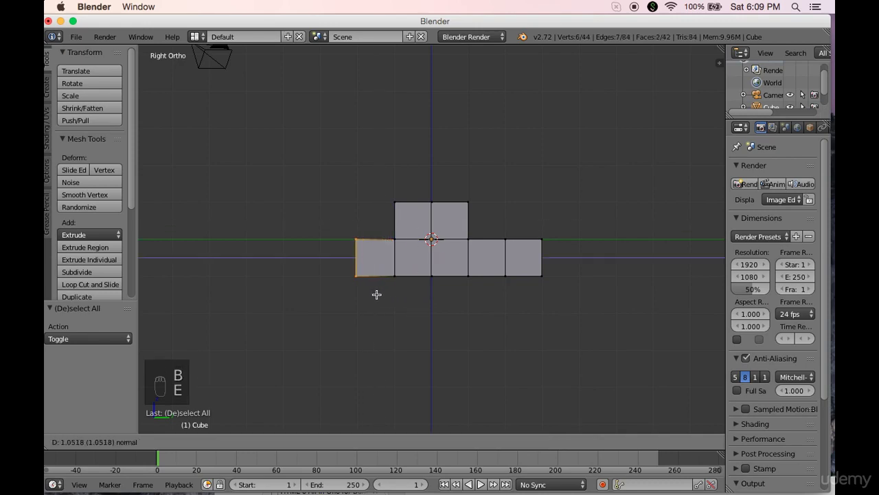
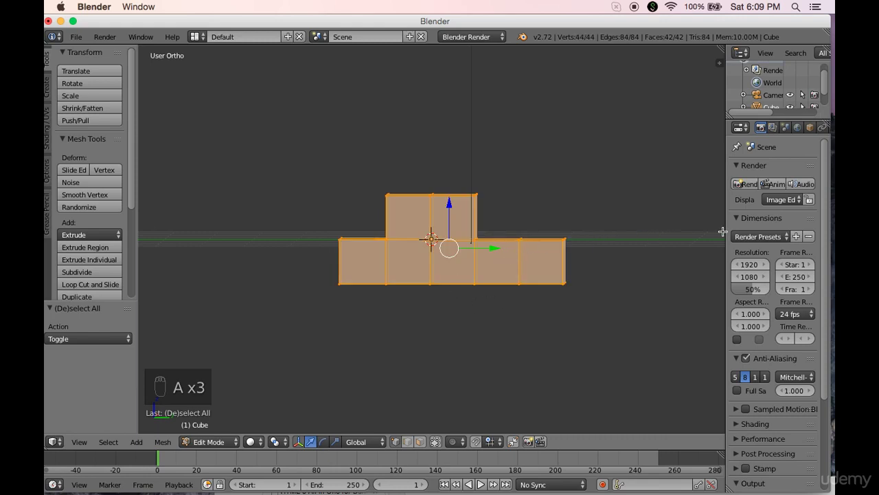
# Step: Name the object Car and give it a red diffuse material called carColor
pyautogui.moveTo(730, 233); pyautogui.dragTo(706, 130)
pyautogui.moveTo(708, 132); pyautogui.dragTo(659, 139)
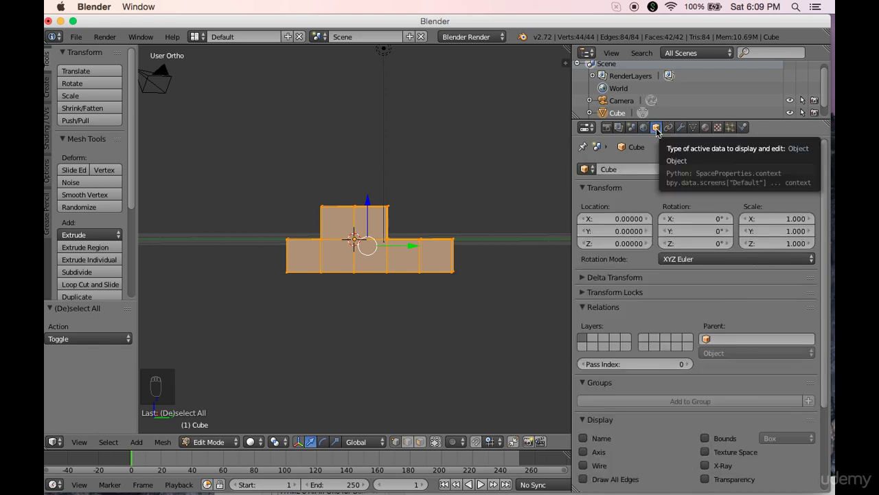
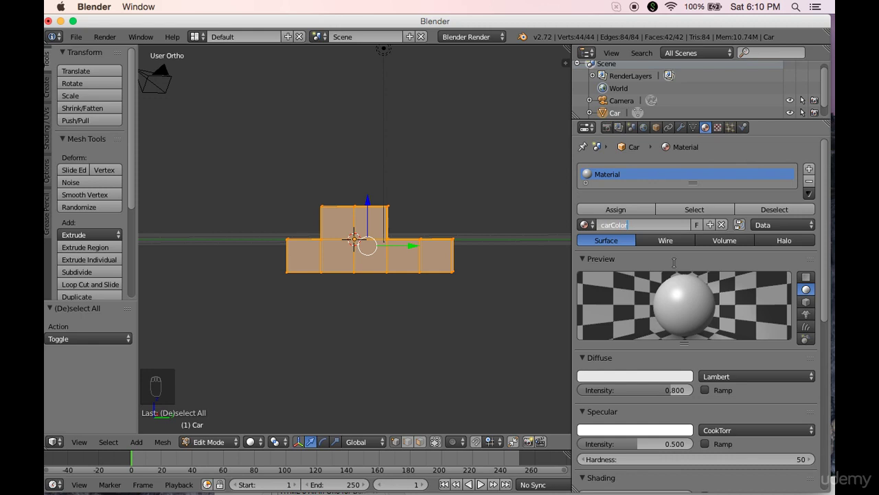
pyautogui.moveTo(630, 380); pyautogui.dragTo(546, 251)
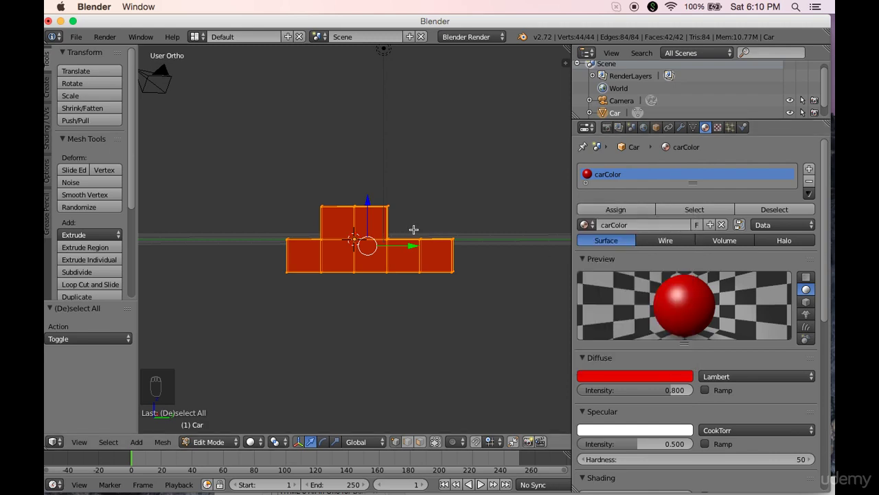
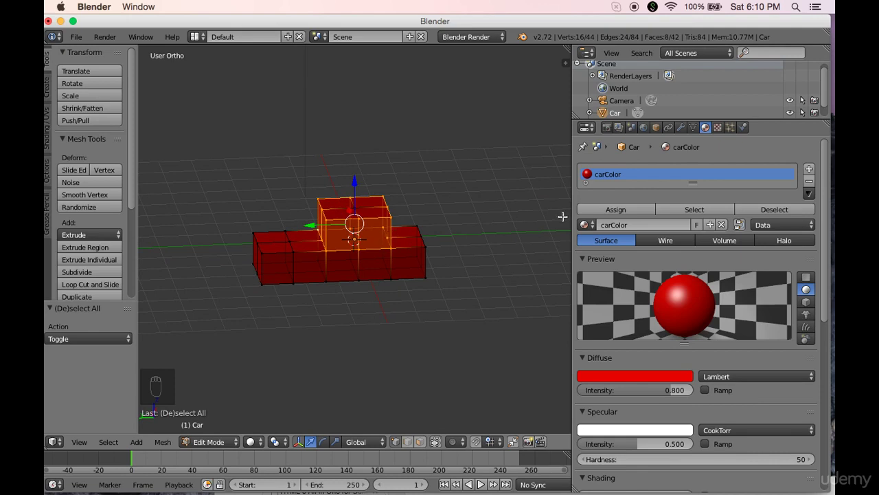
# Step: Assign a light-blue 'window' material to the cabin faces and return to Object Mode
pyautogui.moveTo(813, 172); pyautogui.dragTo(605, 188)
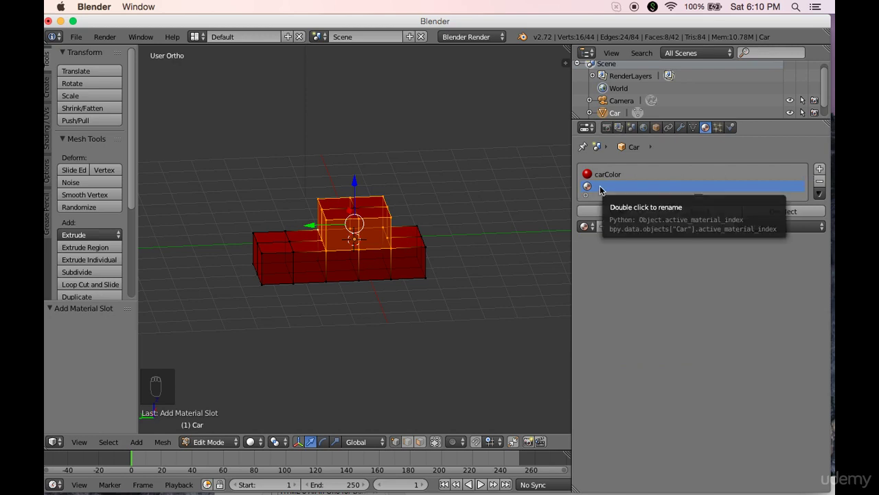
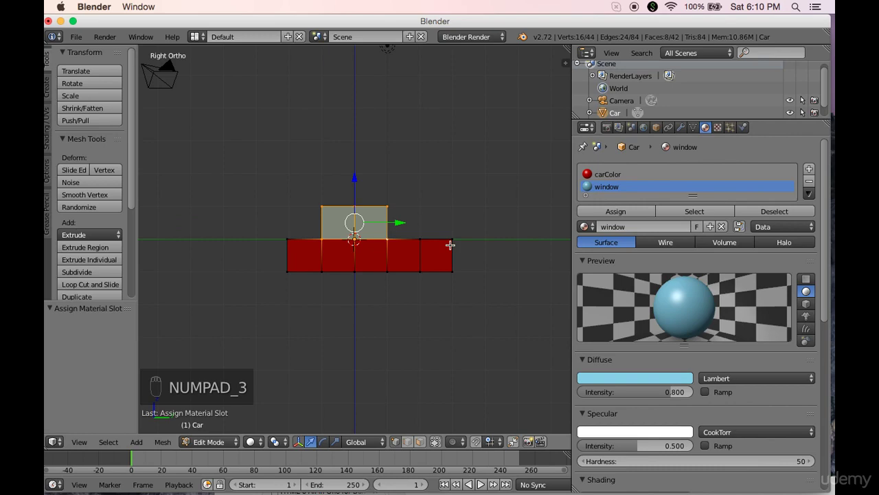
pyautogui.press('Tab')
pyautogui.click(372, 248)
pyautogui.middleClick(379, 254)
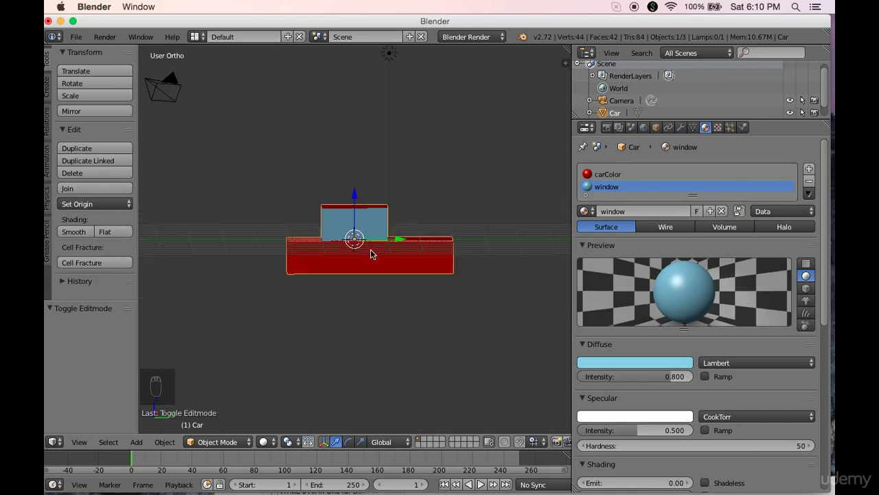
# Step: Add a Multiresolution modifier to the Car object from the Modifiers tab
pyautogui.moveTo(398, 258); pyautogui.dragTo(395, 257)
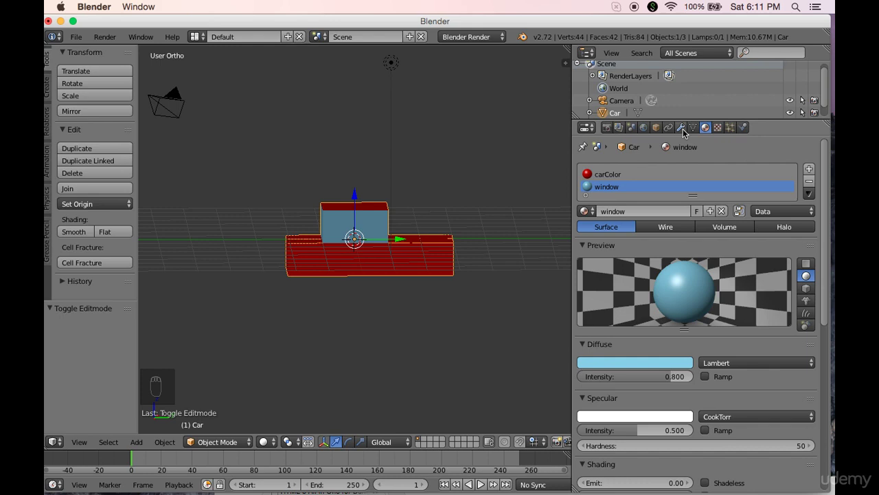
pyautogui.moveTo(686, 131); pyautogui.dragTo(686, 131)
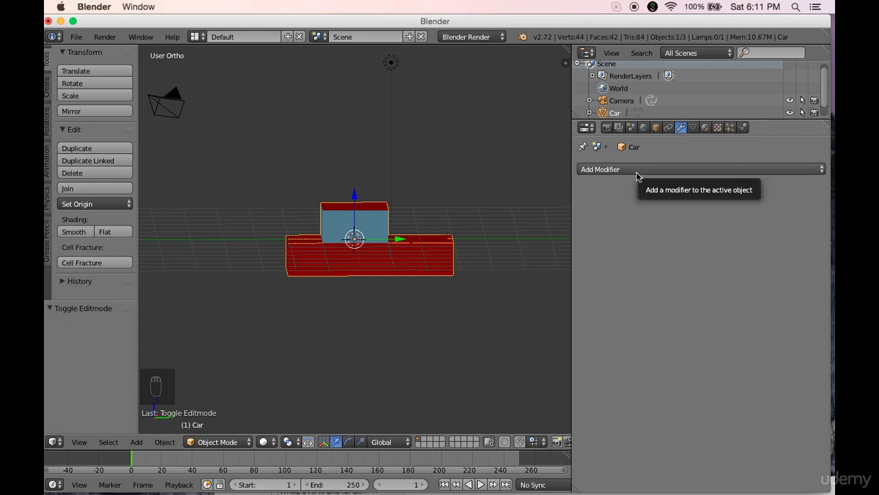
pyautogui.moveTo(640, 175); pyautogui.dragTo(641, 173)
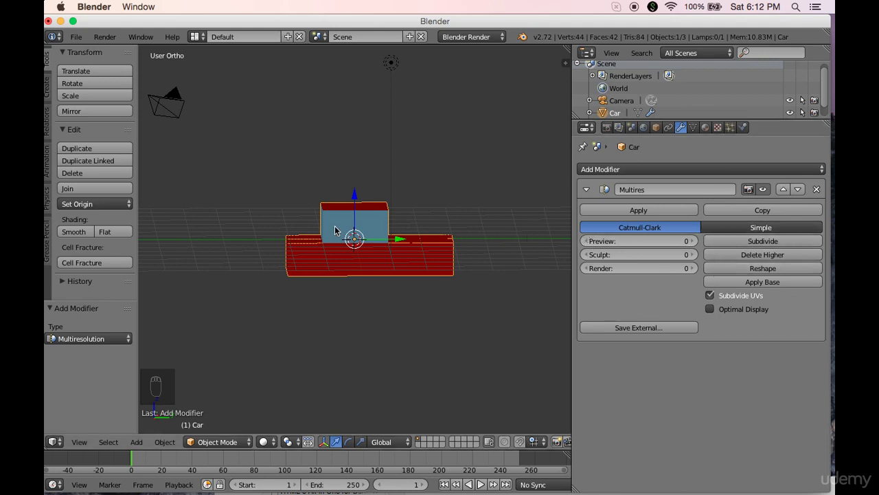
# Step: Subdivide the Multires modifier twice and give the car body smooth shading
pyautogui.press('Tab')
pyautogui.press('Tab')
pyautogui.press('Tab')
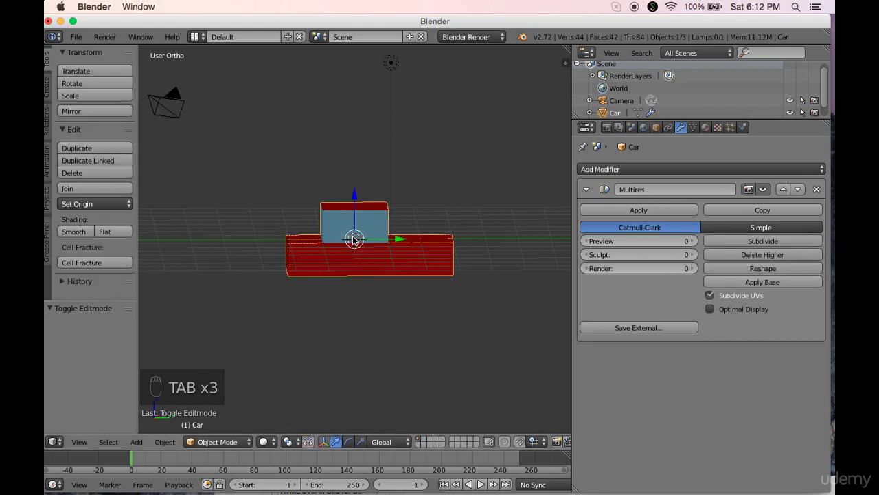
pyautogui.moveTo(735, 240); pyautogui.dragTo(603, 228)
pyautogui.moveTo(758, 245); pyautogui.dragTo(446, 256)
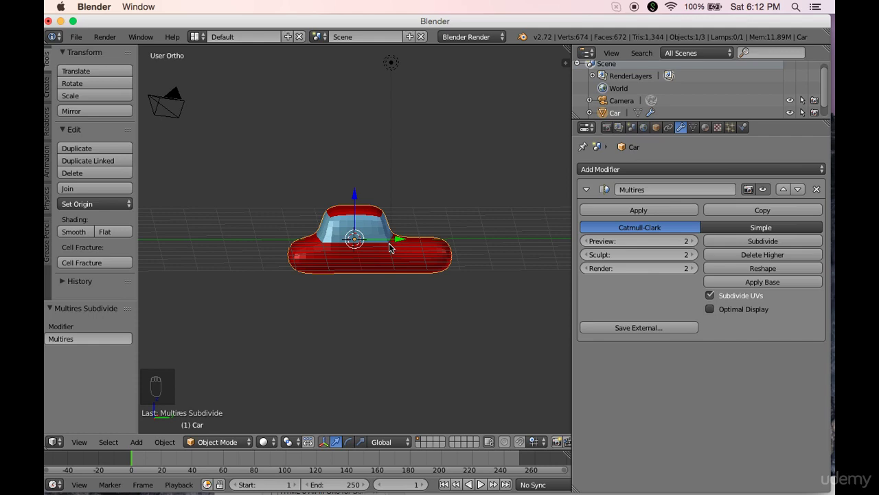
pyautogui.moveTo(379, 245); pyautogui.dragTo(77, 233)
pyautogui.moveTo(76, 233); pyautogui.dragTo(76, 233)
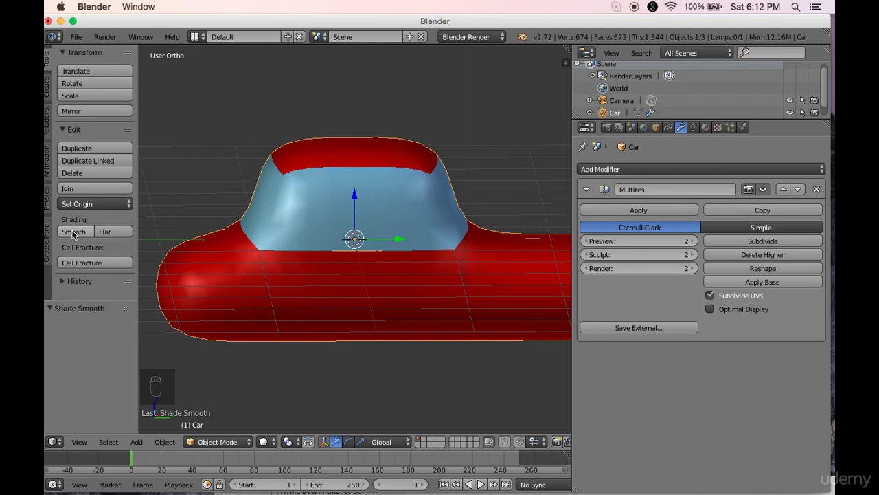
# Step: Raise the rounded car body upward along Z above the ground
pyautogui.moveTo(119, 228); pyautogui.dragTo(340, 259)
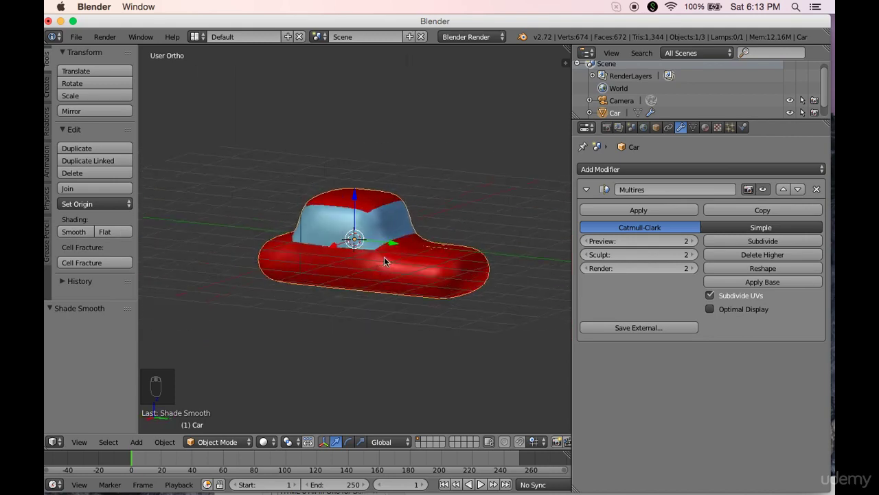
pyautogui.moveTo(422, 260); pyautogui.dragTo(359, 195)
pyautogui.moveTo(359, 195); pyautogui.dragTo(359, 147)
pyautogui.moveTo(359, 147); pyautogui.dragTo(331, 270)
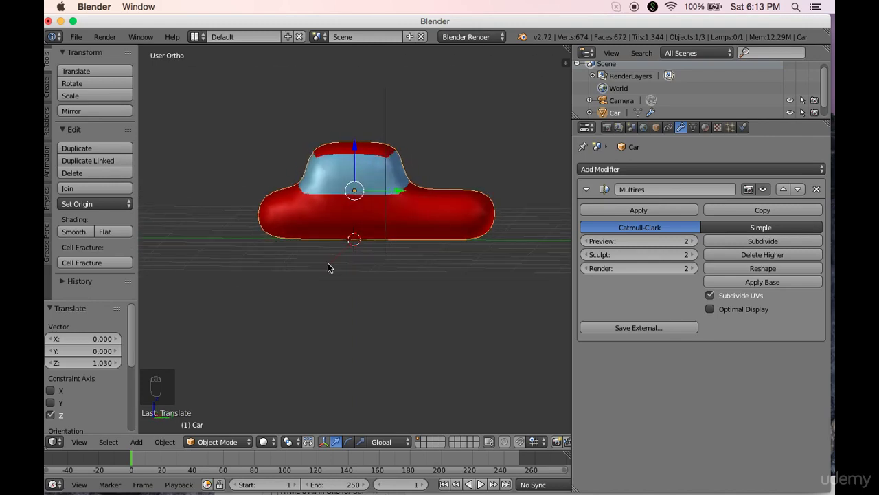
# Step: Add a cylinder, rotate it 90° onto its side and move it toward the car's front end
pyautogui.press('KP_3')
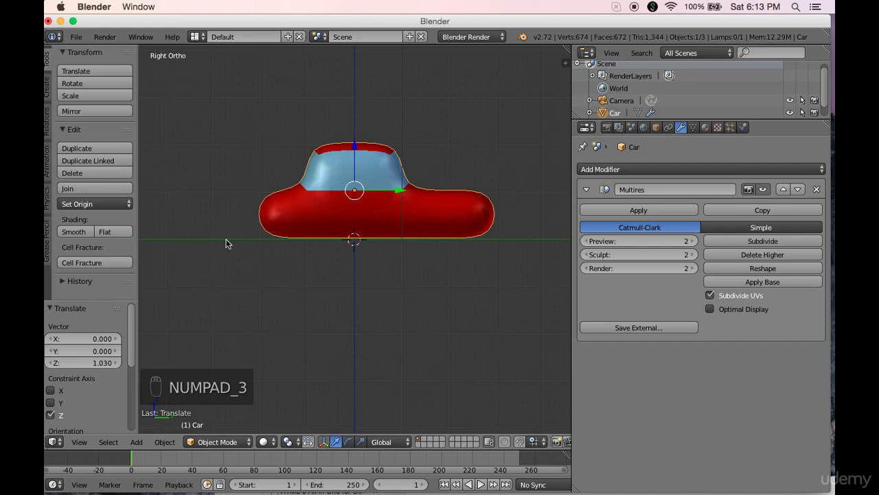
pyautogui.moveTo(218, 243); pyautogui.dragTo(216, 242)
pyautogui.press('KP_1')
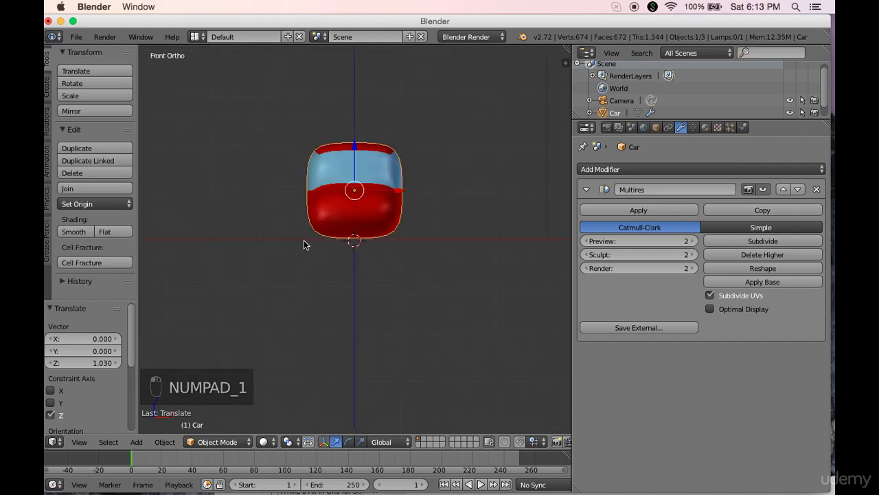
pyautogui.press('KP_3')
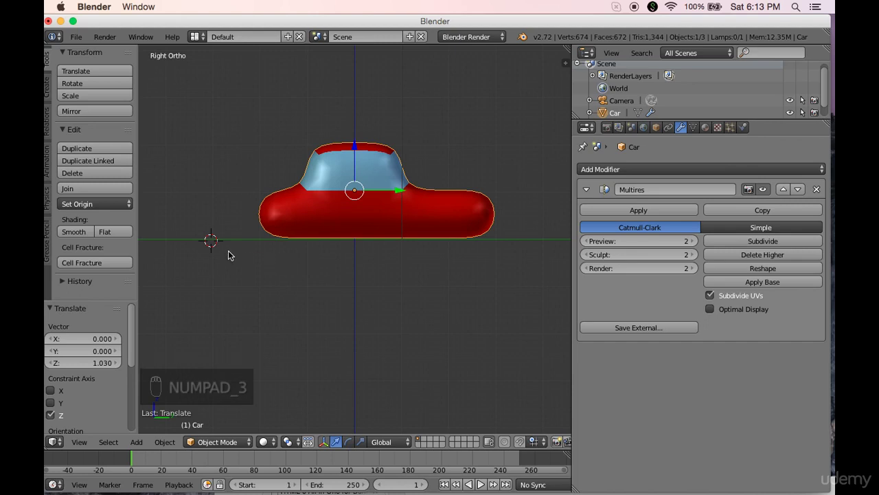
pyautogui.press('shift+a')
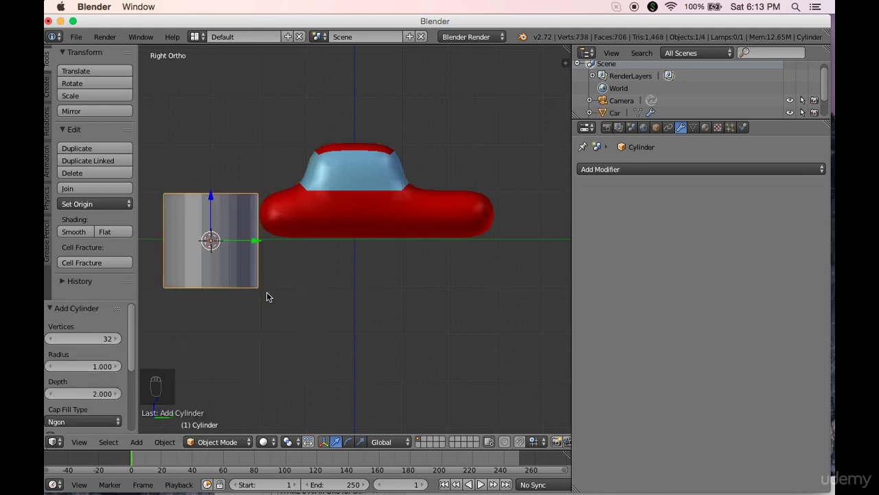
pyautogui.press('KP_1')
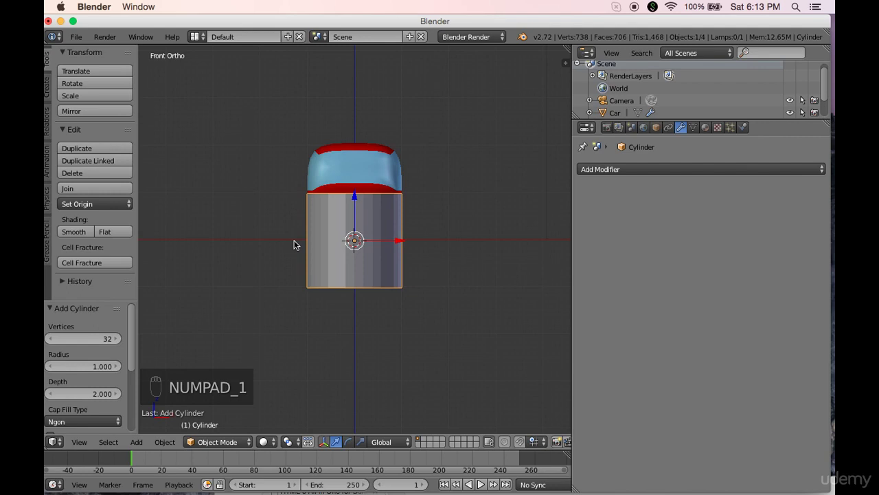
pyautogui.press('r')
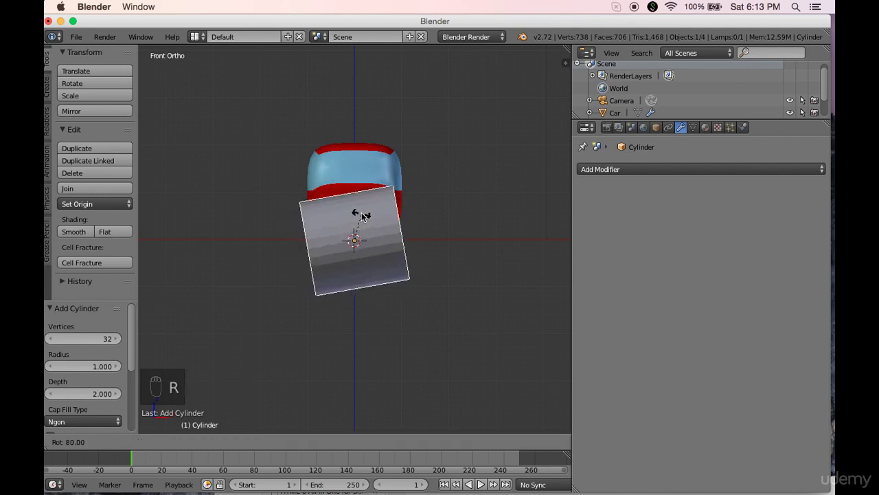
pyautogui.moveTo(368, 215); pyautogui.dragTo(368, 218)
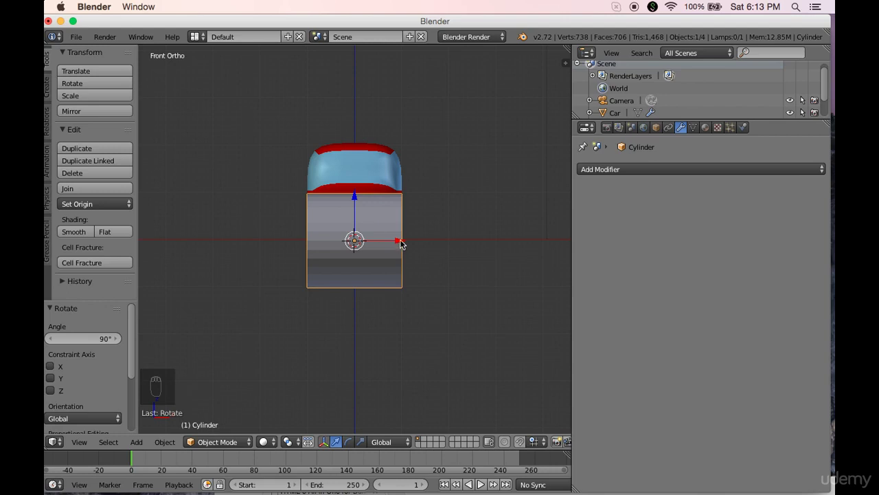
pyautogui.moveTo(404, 242); pyautogui.dragTo(447, 243)
pyautogui.press('KP_3')
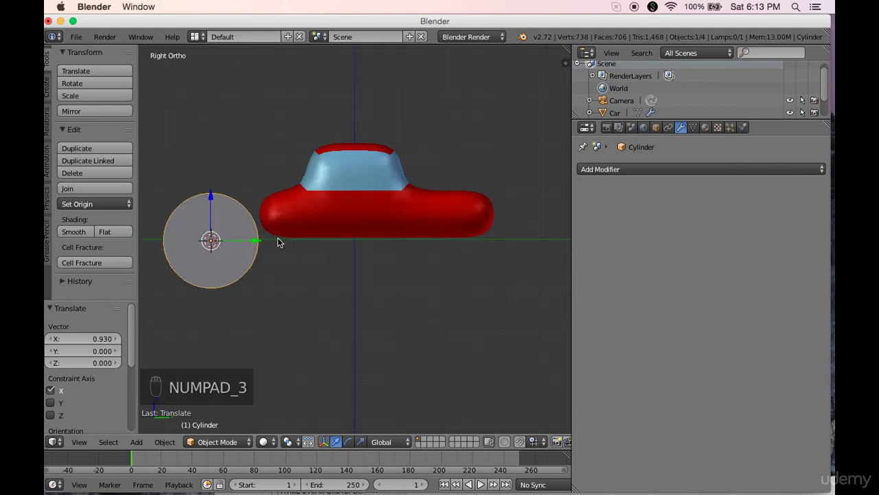
pyautogui.moveTo(259, 241); pyautogui.dragTo(328, 241)
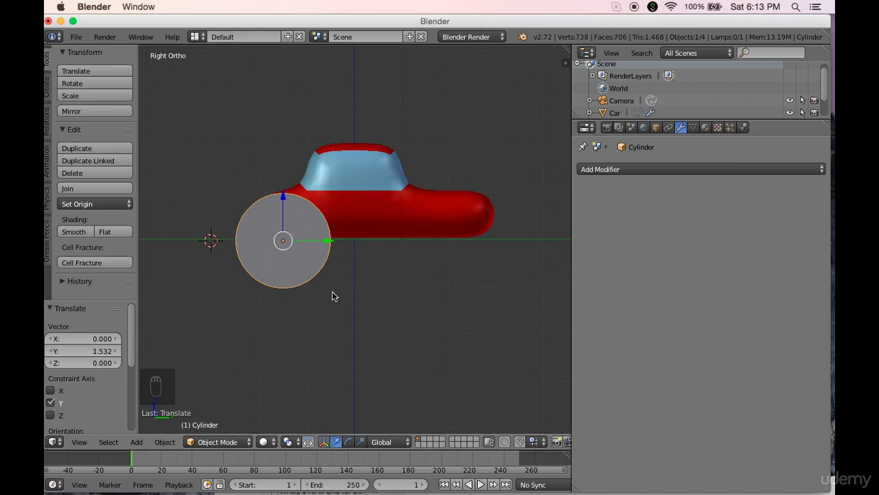
# Step: Shrink the wheel to about two-thirds size and flatten it into a thin disc
pyautogui.press('s')
pyautogui.moveTo(334, 291); pyautogui.dragTo(303, 294)
pyautogui.press('KP_3')
pyautogui.press('KP_1')
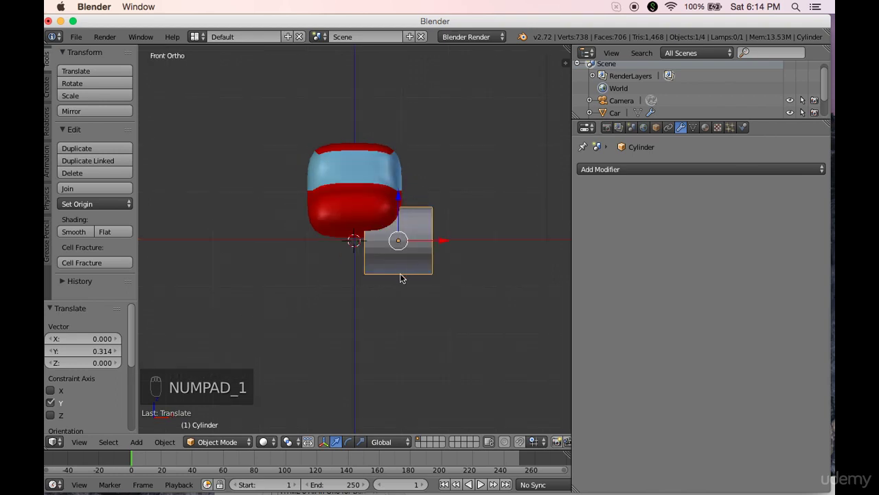
pyautogui.press('s')
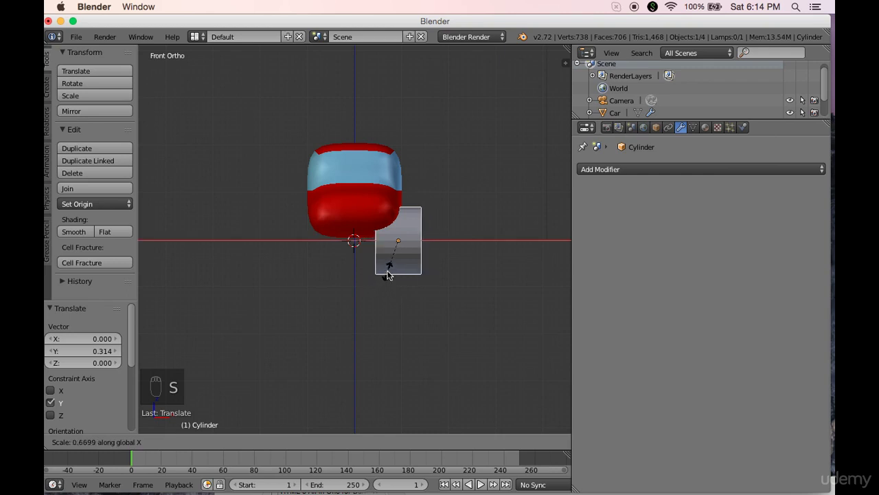
pyautogui.moveTo(398, 262); pyautogui.dragTo(421, 282)
pyautogui.press('KP_1')
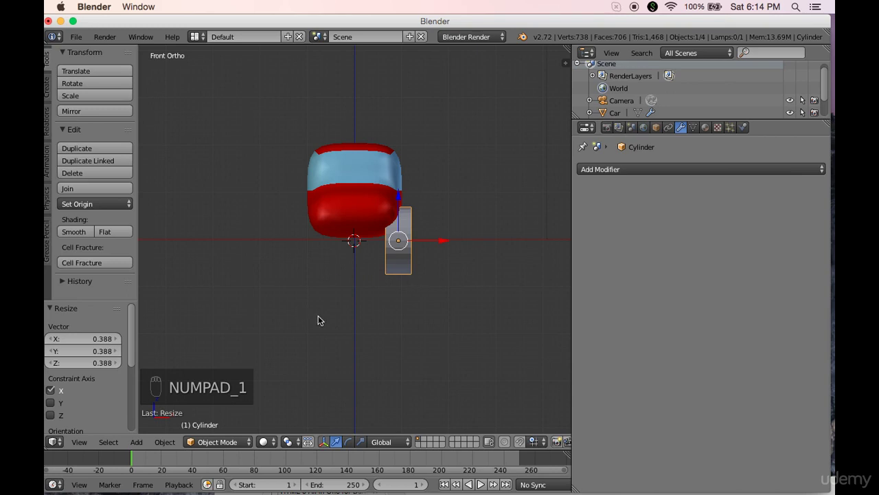
pyautogui.press('KP_3')
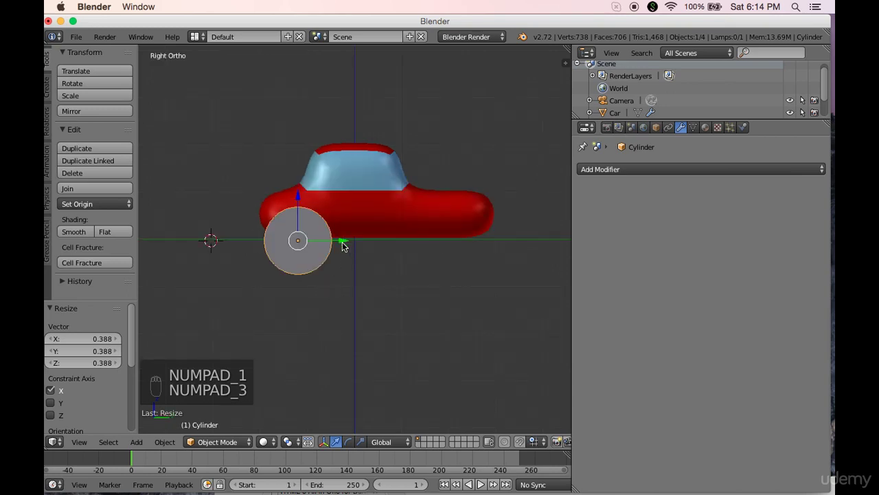
pyautogui.press('s')
# Step: Nudge the wheel beside the body and lower it into the front wheel position
pyautogui.moveTo(371, 300); pyautogui.dragTo(272, 306)
pyautogui.press('KP_1')
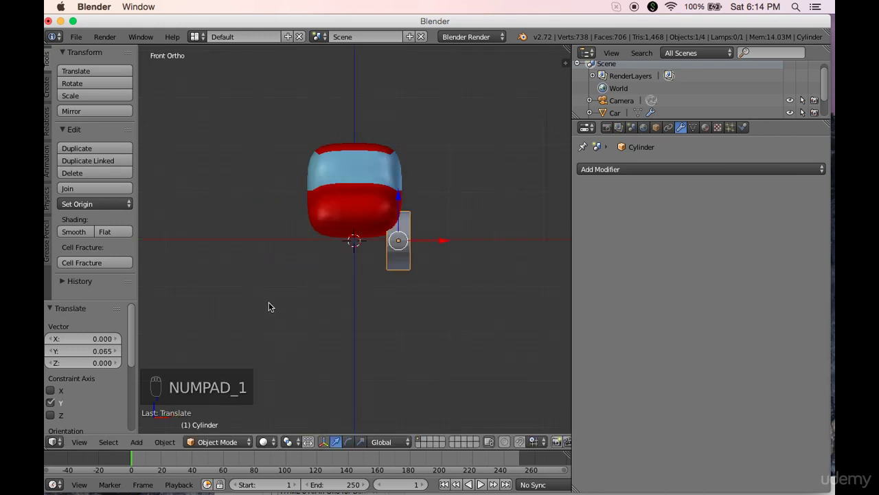
pyautogui.moveTo(401, 200); pyautogui.dragTo(455, 272)
pyautogui.press('KP_3')
pyautogui.press('KP_1')
pyautogui.press('KP_1')
pyautogui.press('KP_3')
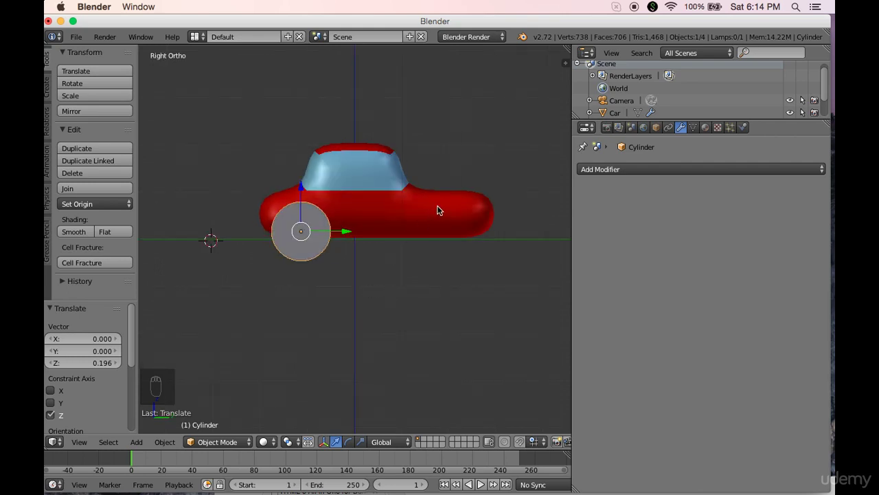
# Step: Give the wheel a new black material with Specular Intensity lowered to about 0.4
pyautogui.moveTo(712, 132); pyautogui.dragTo(650, 214)
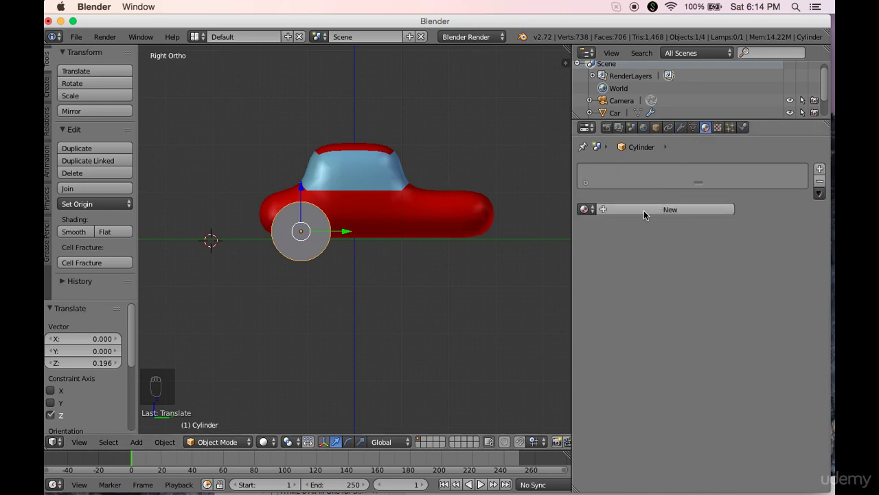
pyautogui.moveTo(649, 213); pyautogui.dragTo(622, 364)
pyautogui.moveTo(621, 362); pyautogui.dragTo(685, 202)
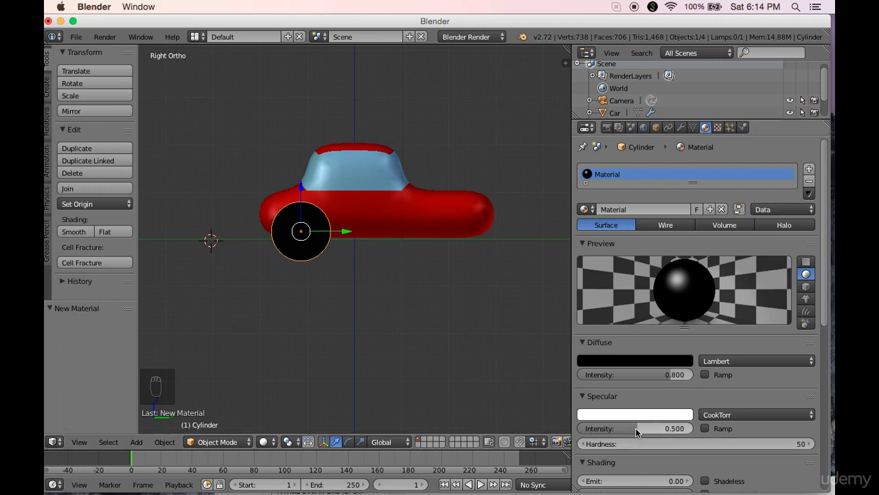
pyautogui.moveTo(639, 430); pyautogui.dragTo(301, 256)
pyautogui.press('KP_1')
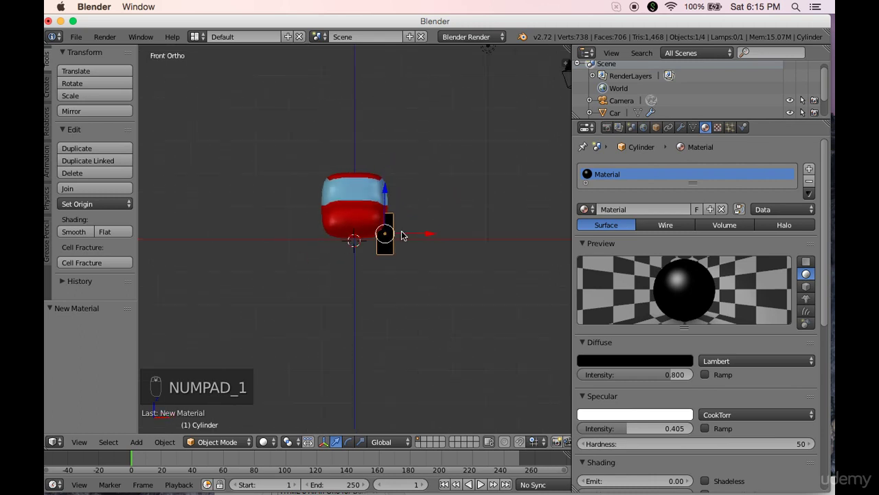
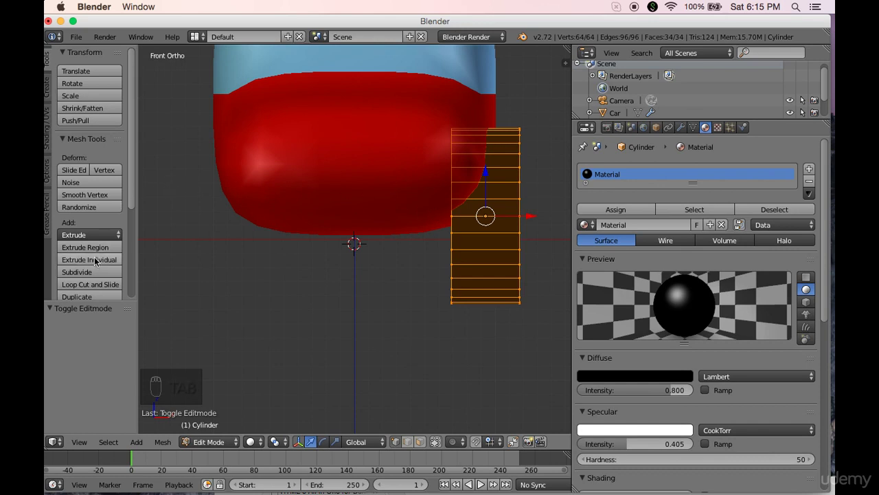
# Step: Loop-cut extra edge rings around the wheel cylinder in Edit Mode
pyautogui.moveTo(106, 286); pyautogui.dragTo(476, 264)
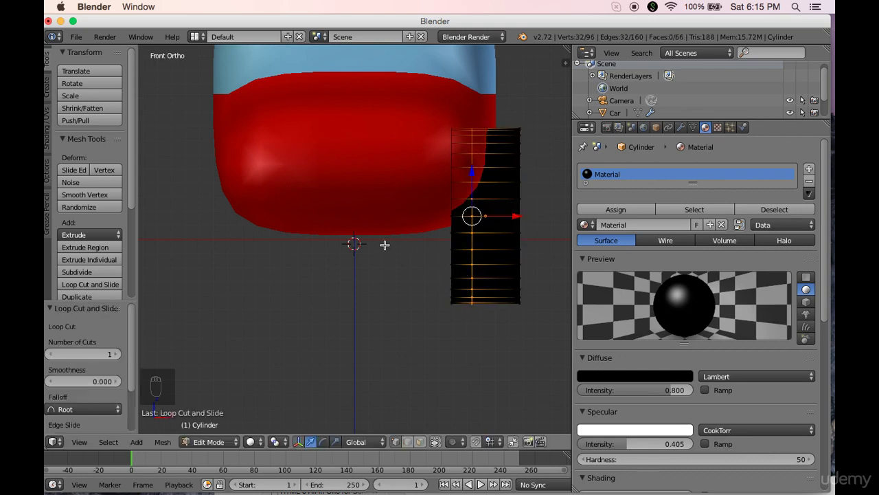
pyautogui.moveTo(99, 285); pyautogui.dragTo(489, 278)
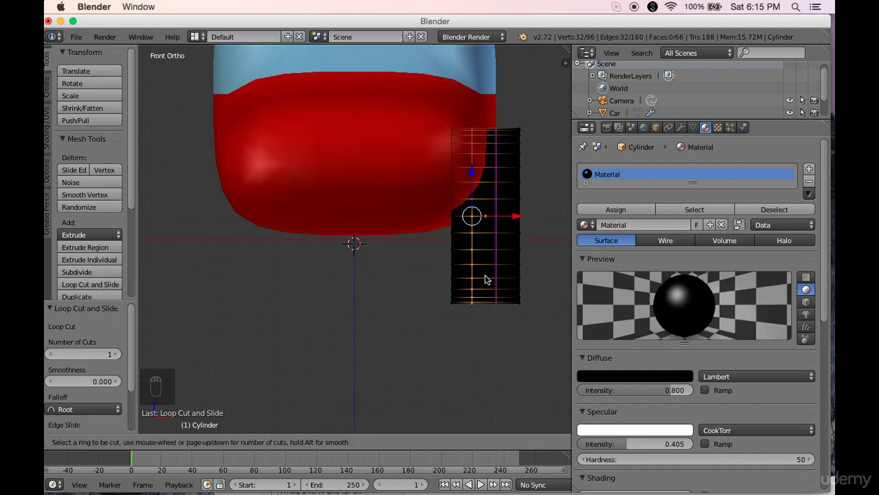
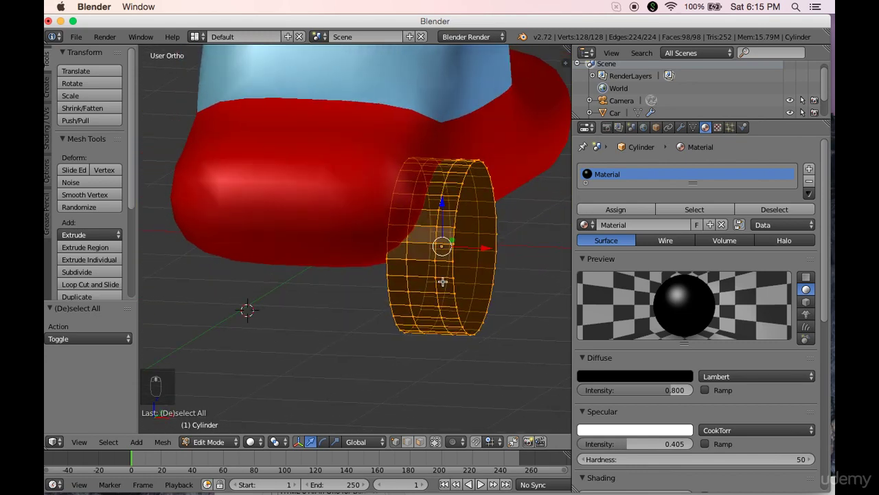
# Step: Add a Multiresolution modifier to the wheel, subdivide once and shade it smooth
pyautogui.moveTo(685, 129); pyautogui.dragTo(590, 308)
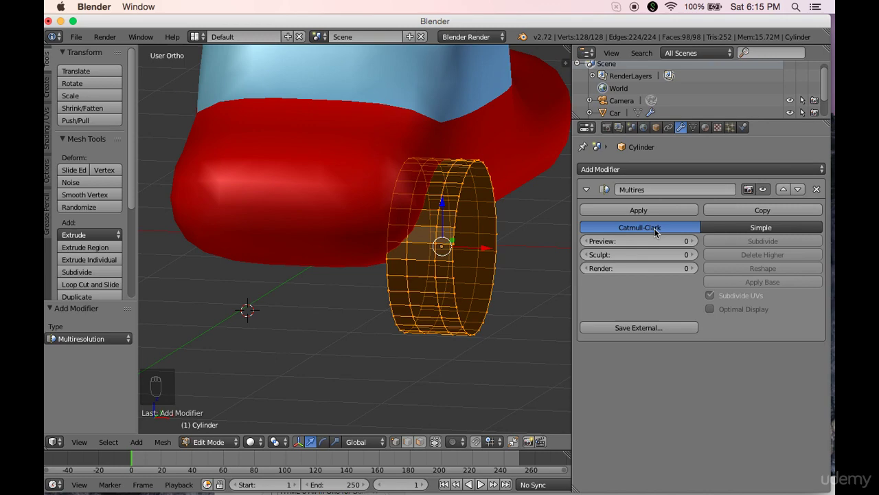
pyautogui.press('Tab')
pyautogui.press('Tab')
pyautogui.moveTo(741, 241); pyautogui.dragTo(432, 232)
pyautogui.moveTo(432, 232); pyautogui.dragTo(405, 246)
pyautogui.moveTo(307, 249); pyautogui.dragTo(330, 230)
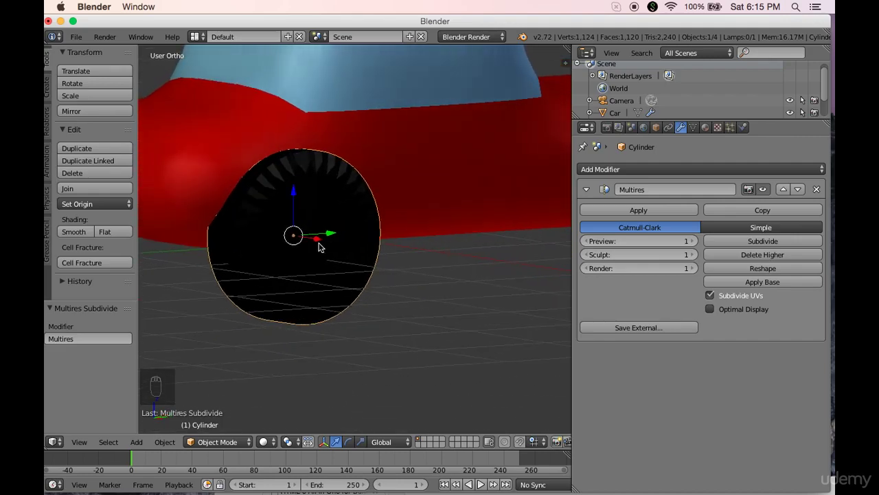
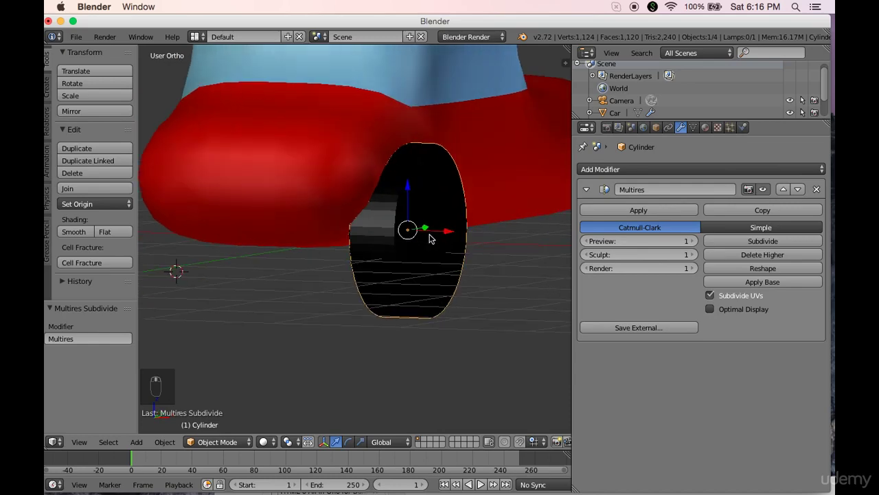
pyautogui.moveTo(78, 234); pyautogui.dragTo(265, 240)
# Step: In Right Ortho view, slide the tire along the car's length toward the front
pyautogui.middleClick(266, 240)
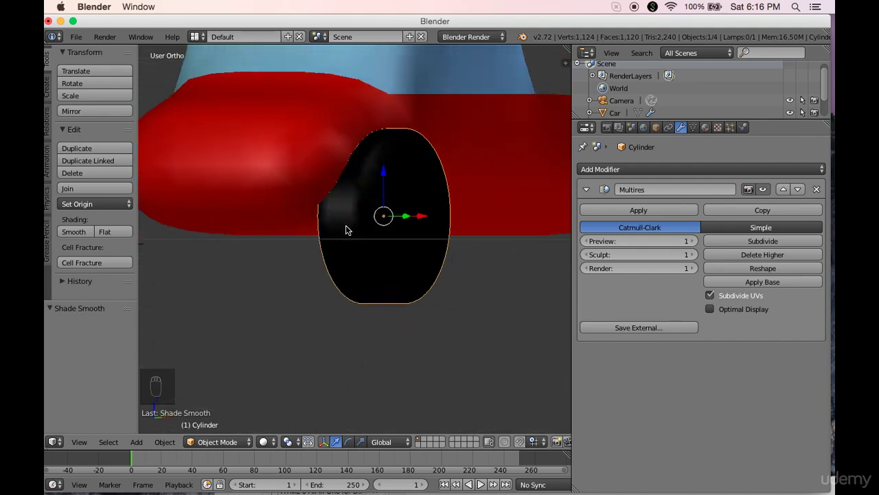
pyautogui.press('KP_3')
pyautogui.moveTo(344, 228); pyautogui.dragTo(329, 229)
pyautogui.moveTo(329, 229); pyautogui.dragTo(198, 229)
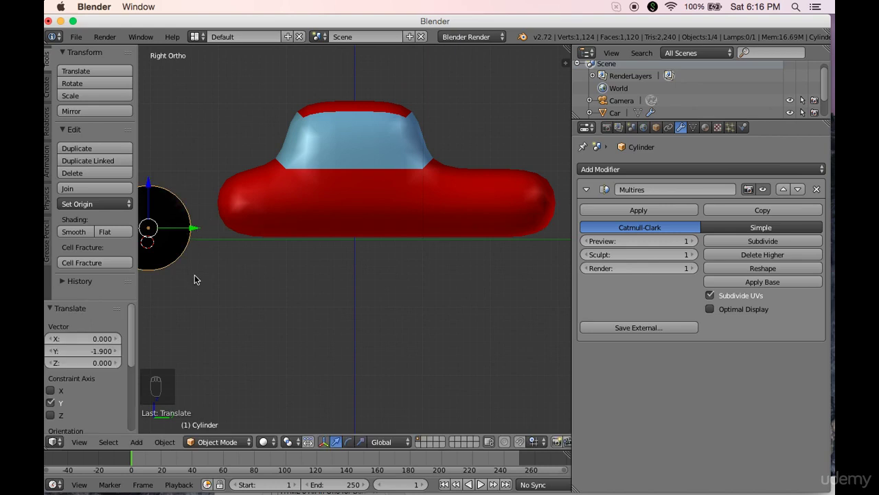
pyautogui.moveTo(154, 184); pyautogui.dragTo(315, 278)
# Step: In Front Ortho view, move the tire sideways under the body and toggle into and out of Edit Mode
pyautogui.press('KP_1')
pyautogui.moveTo(465, 243); pyautogui.dragTo(402, 242)
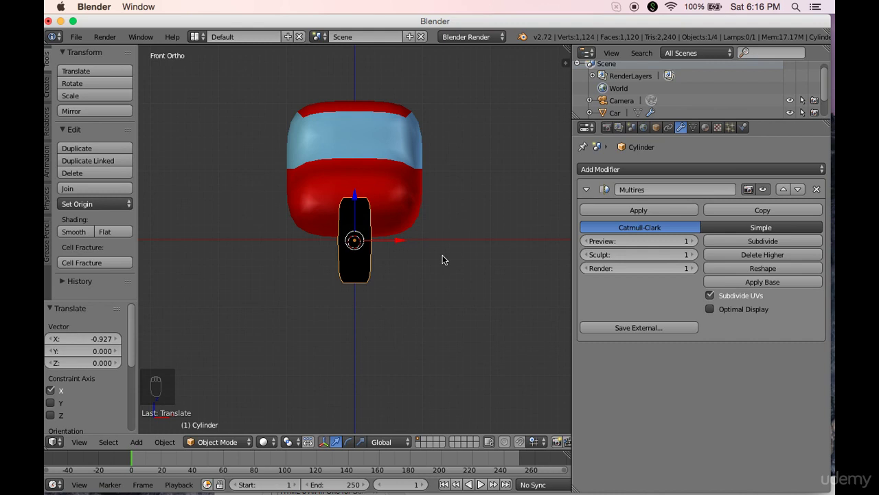
pyautogui.press('shift+a')
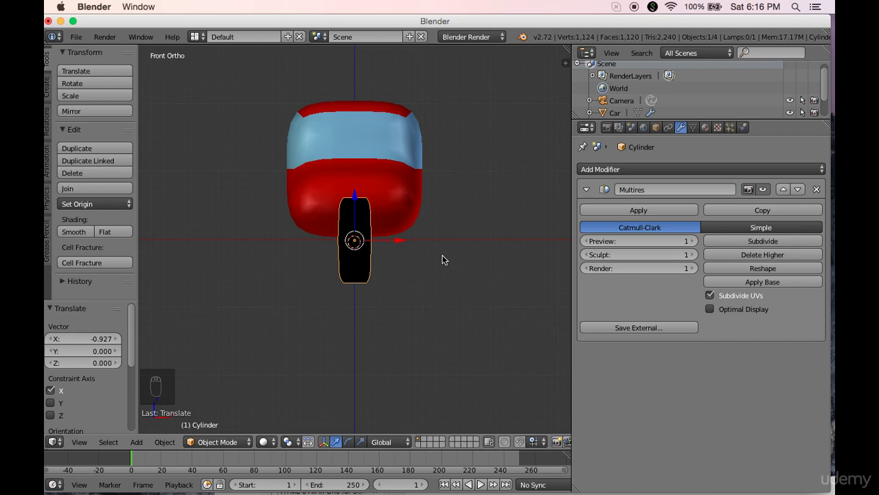
pyautogui.press('Tab')
pyautogui.press('Tab')
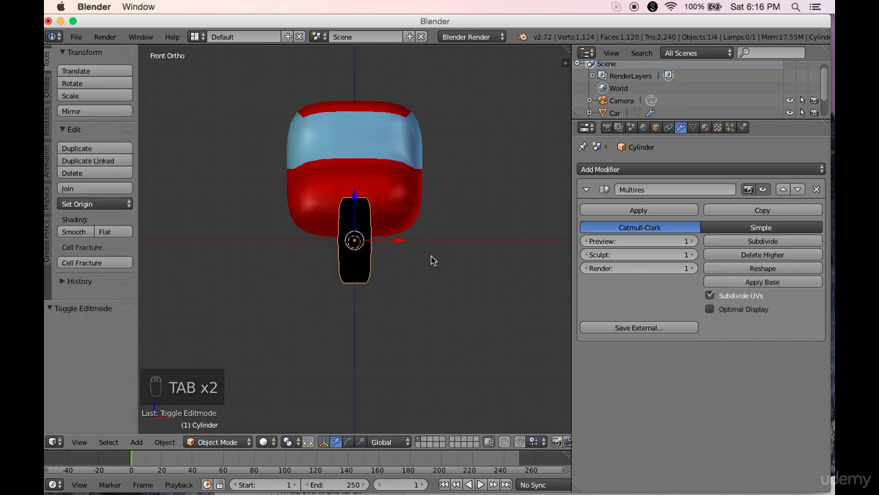
# Step: In Edit Mode, add a cylinder inside the tire mesh, rotate it 90° and scale it to about half
pyautogui.press('Tab')
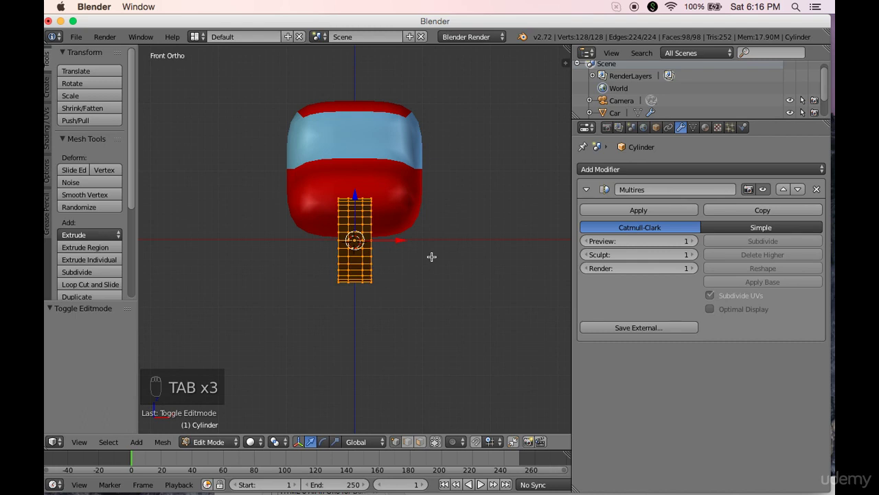
pyautogui.press('shift+a')
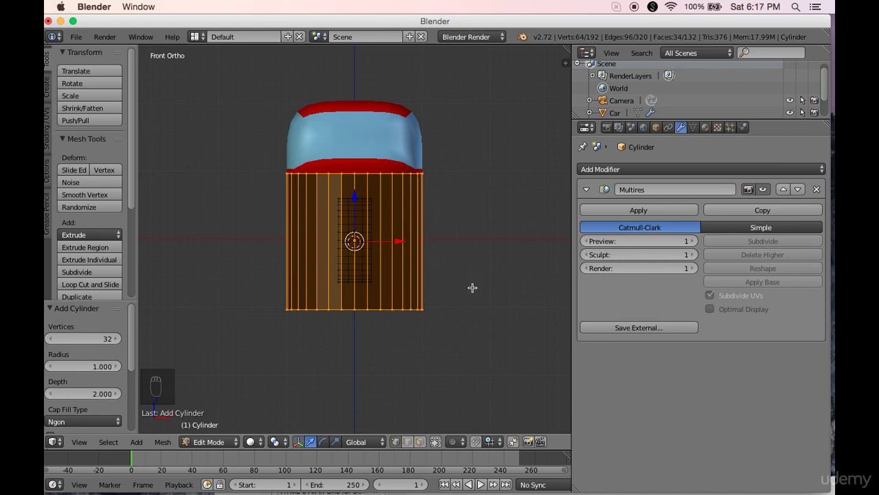
pyautogui.press('r')
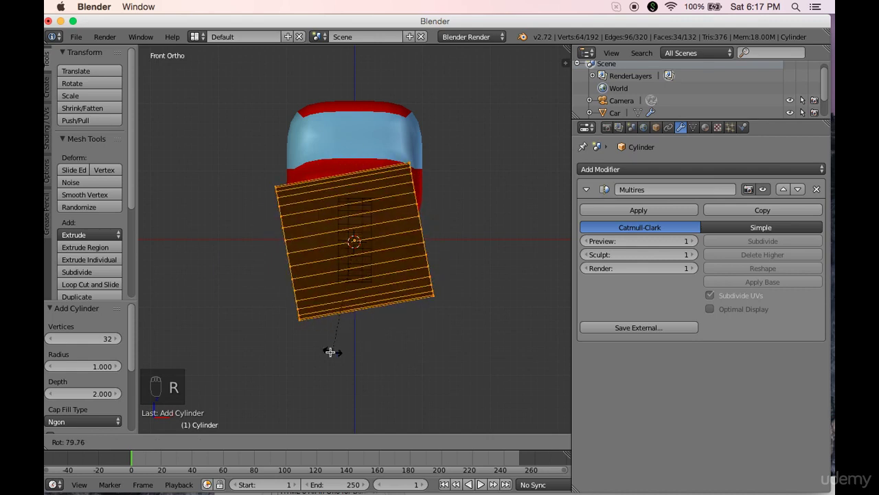
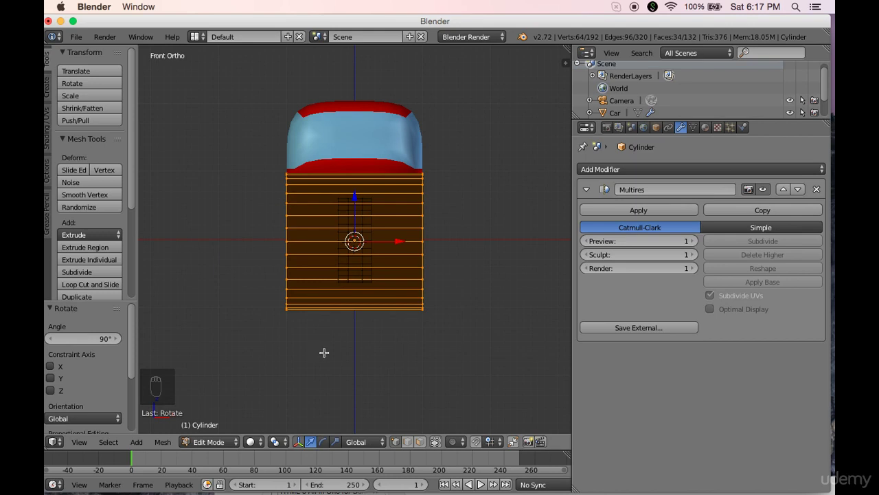
pyautogui.press('s')
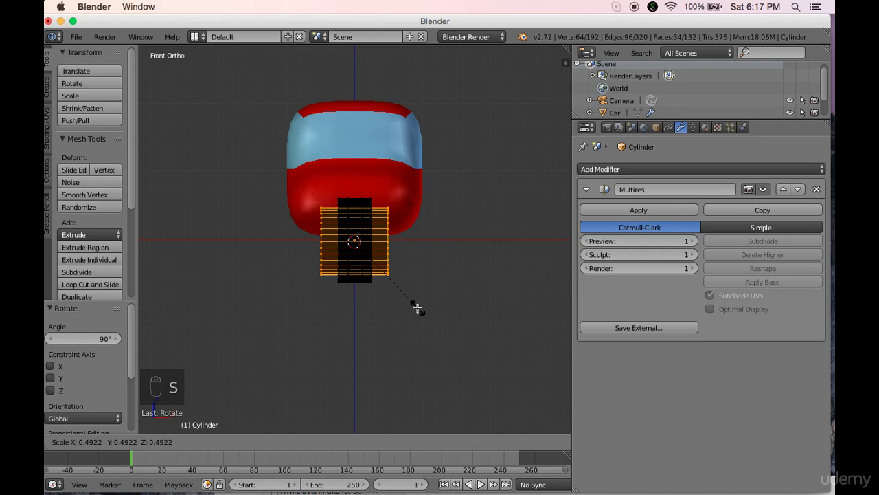
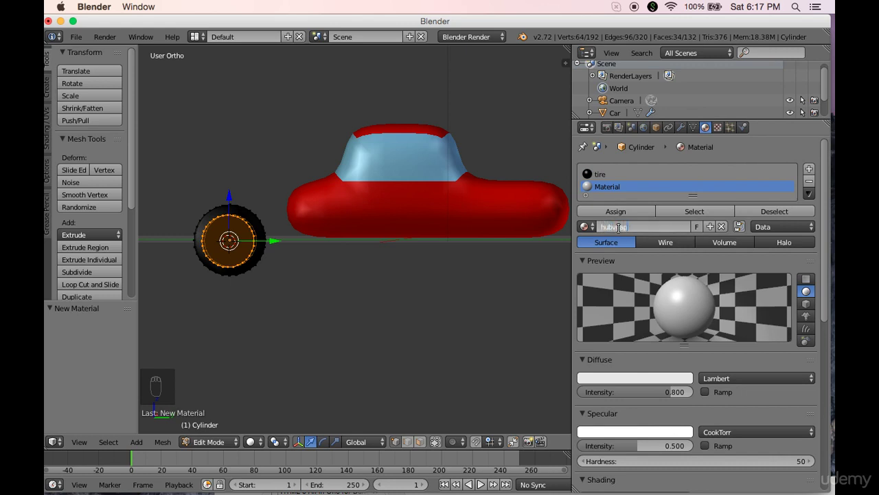
# Step: Name the new second material slot hubcap for the inner disc faces
pyautogui.press('BackSpace')
pyautogui.press('BackSpace')
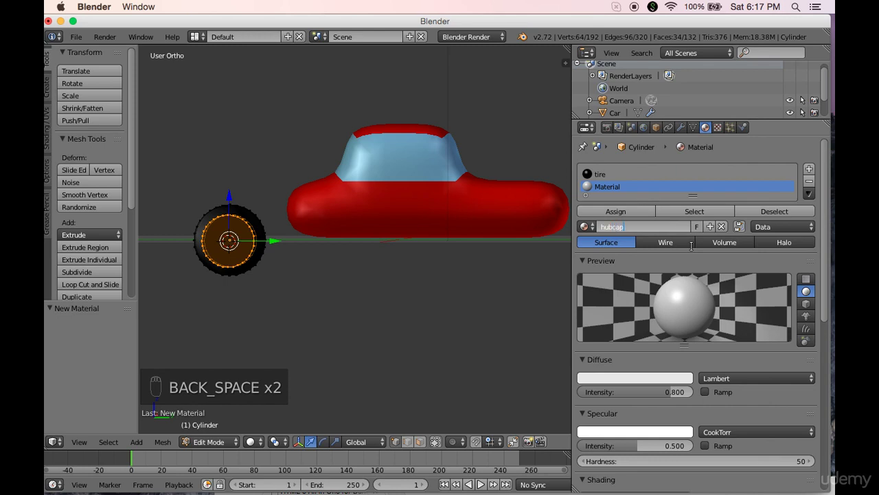
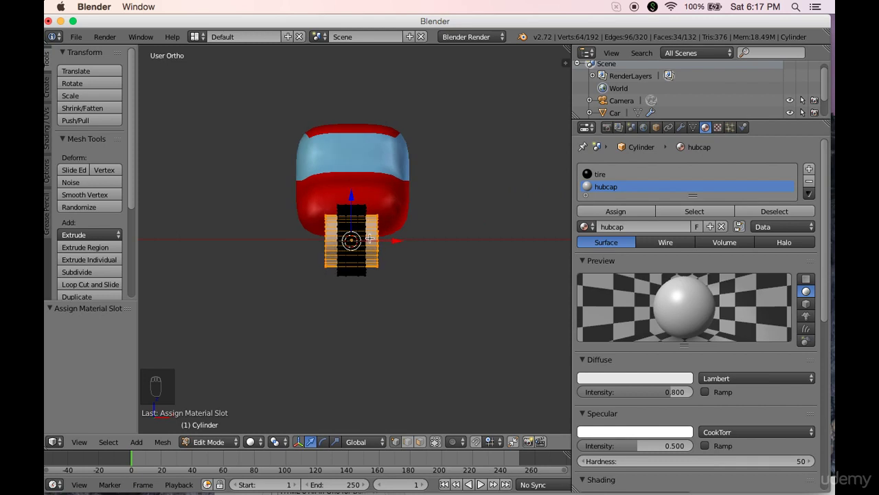
# Step: Check the wheel, then scale the hubcap faces inward along the wheel axis and return to Object Mode
pyautogui.press('Tab')
pyautogui.moveTo(420, 243); pyautogui.dragTo(381, 249)
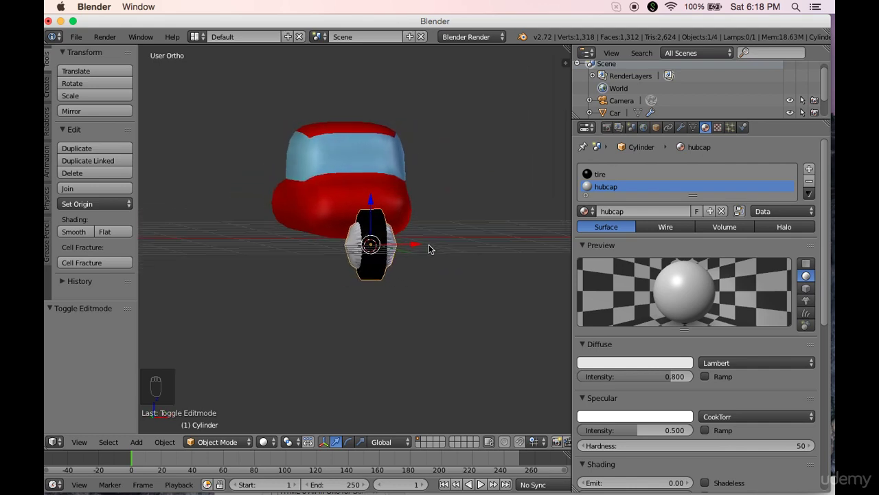
pyautogui.press('Tab')
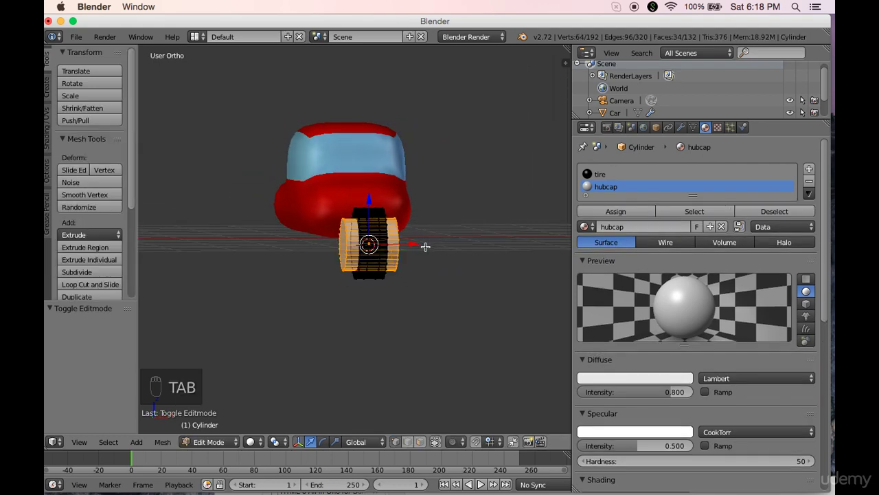
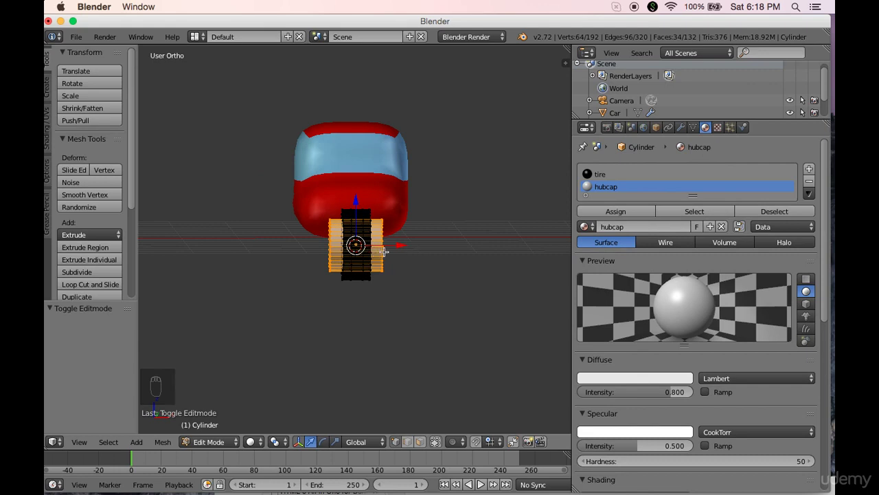
pyautogui.press('s')
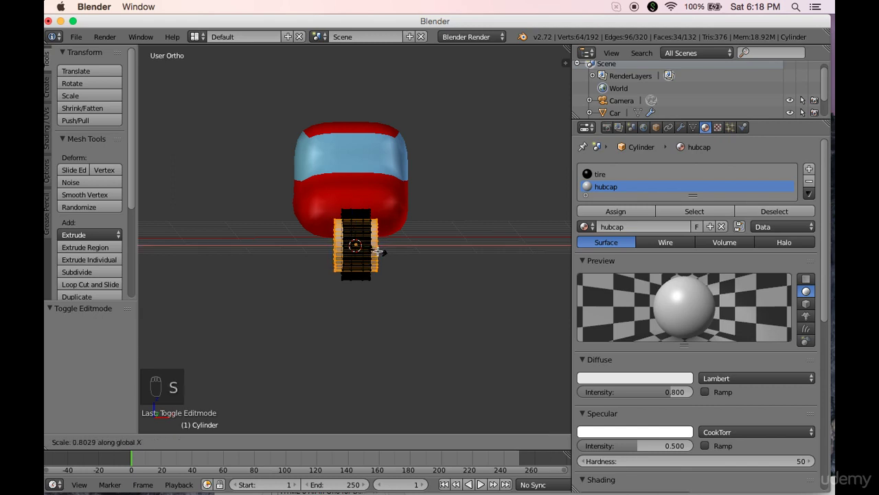
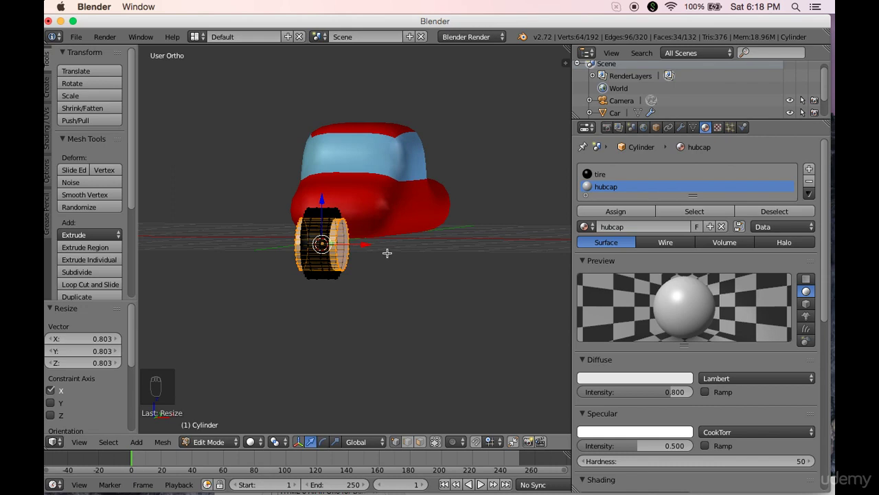
pyautogui.press('Tab')
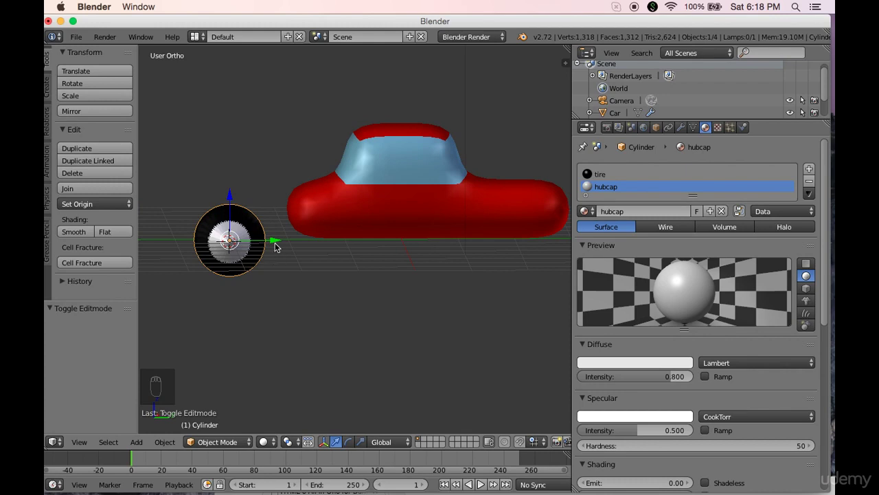
# Step: Slide the wheel along Y toward the body and confirm its sideways position in Front view
pyautogui.moveTo(279, 242); pyautogui.dragTo(279, 245)
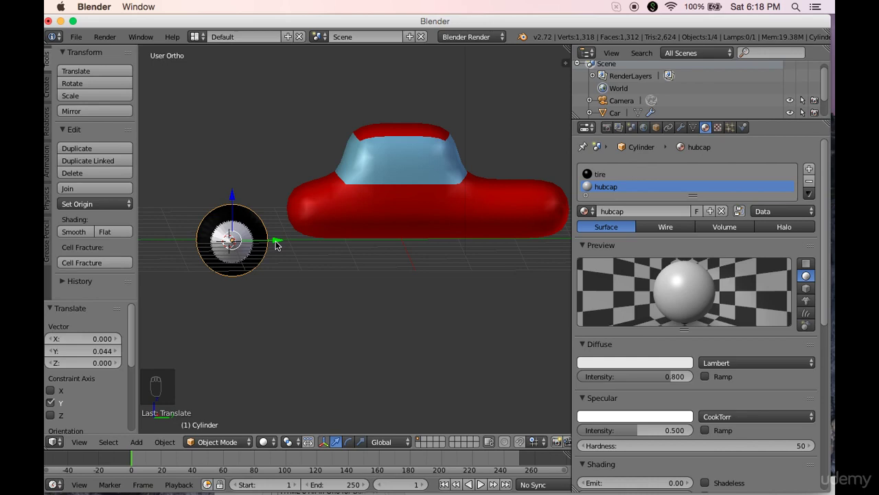
pyautogui.press('KP_3')
pyautogui.moveTo(279, 244); pyautogui.dragTo(381, 245)
pyautogui.press('KP_1')
pyautogui.click(400, 242)
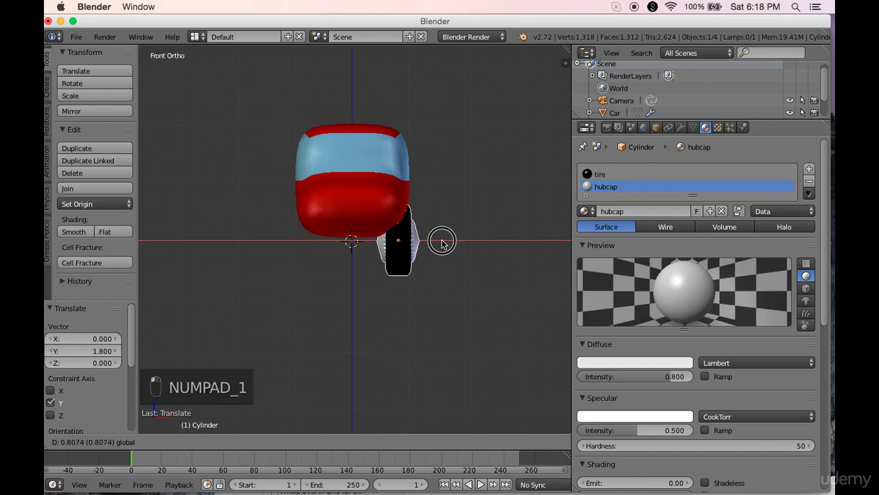
# Step: In Right view, confirm the wheel under the left arch and check it from front and side
pyautogui.press('KP_3')
pyautogui.click(337, 196)
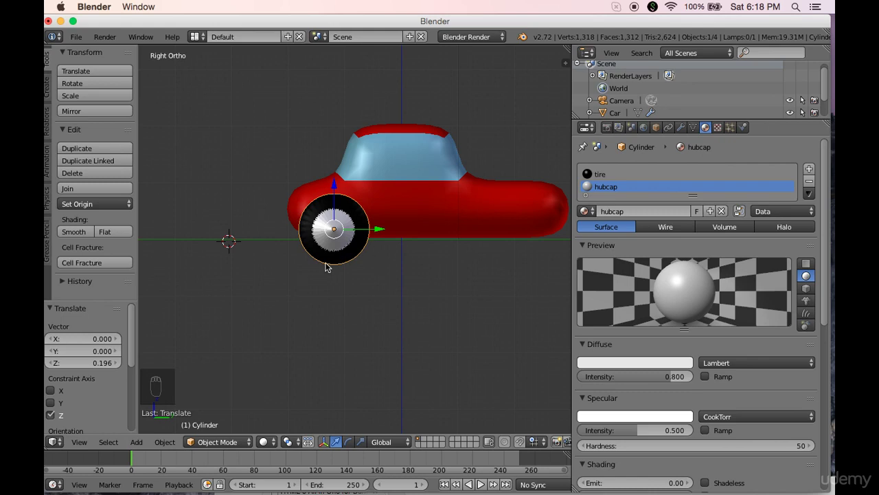
pyautogui.press('KP_1')
pyautogui.press('KP_3')
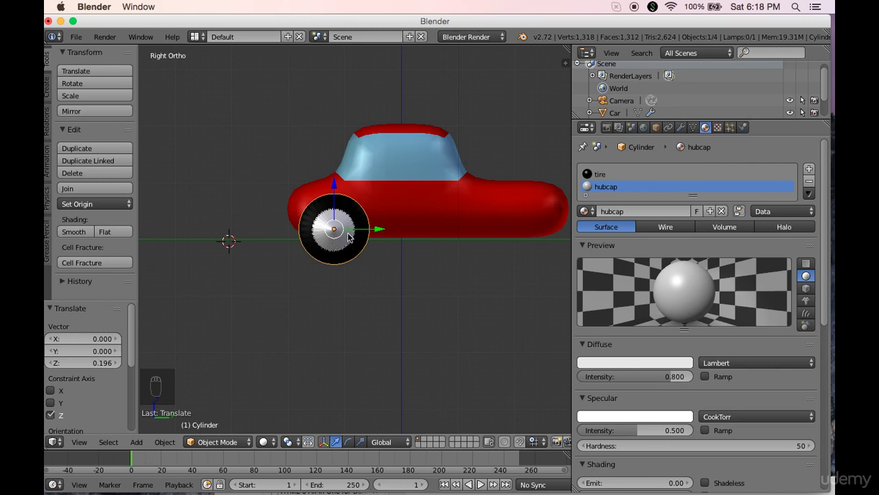
# Step: Rename the object to wheel in the Object properties
pyautogui.moveTo(659, 132); pyautogui.dragTo(644, 172)
pyautogui.press('e')
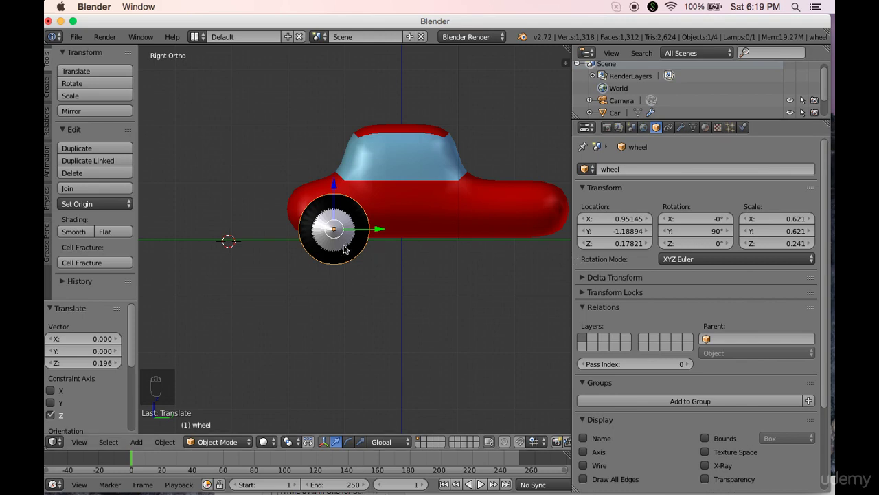
# Step: Duplicate the wheel with Shift+D and place the copy under the right arch
pyautogui.press('shift+d')
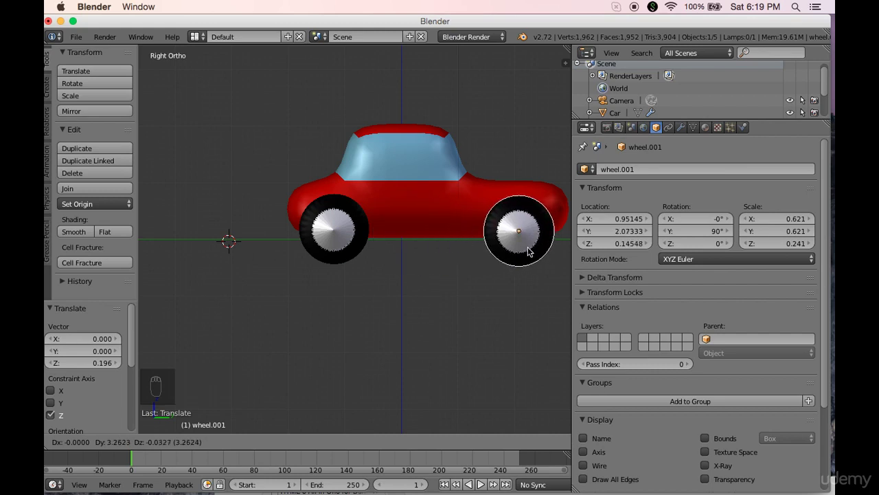
pyautogui.click(532, 250)
pyautogui.moveTo(456, 261); pyautogui.dragTo(327, 262)
pyautogui.middleClick(307, 258)
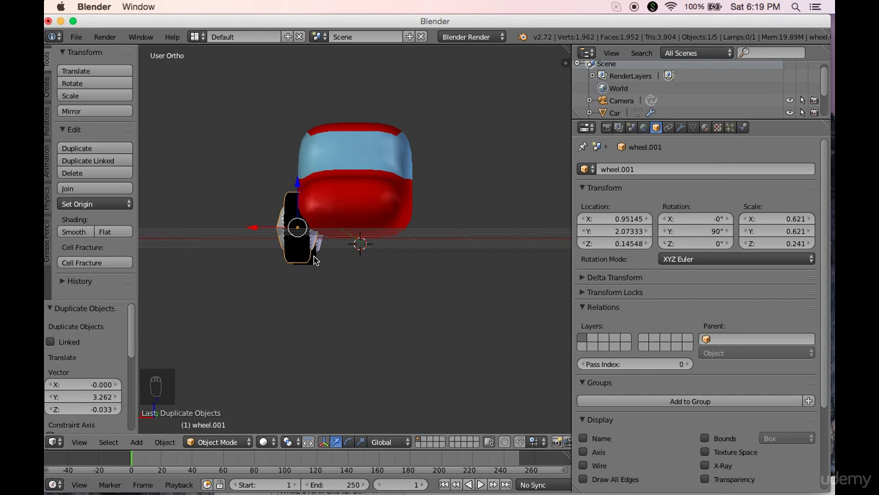
# Step: In Bottom view, select both wheels on one side of the car
pyautogui.press('KP_7')
pyautogui.press('ctrl+KP_7')
pyautogui.middleClick(323, 288)
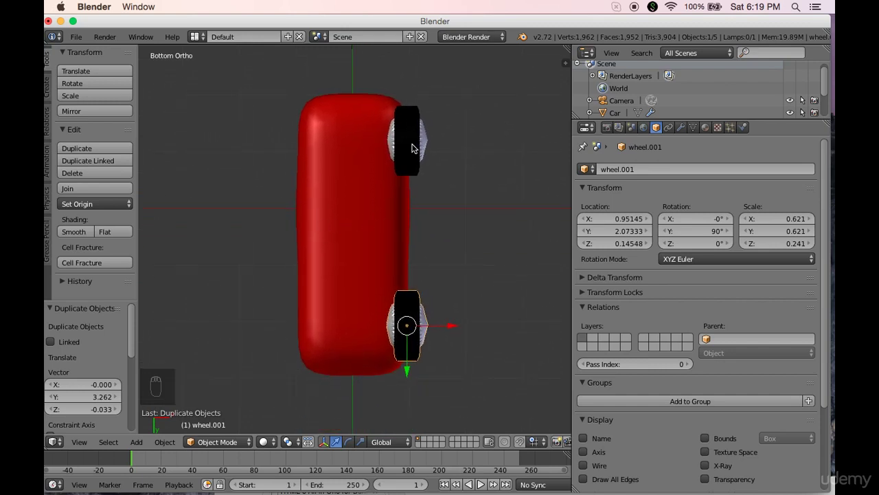
pyautogui.moveTo(415, 144); pyautogui.dragTo(415, 145)
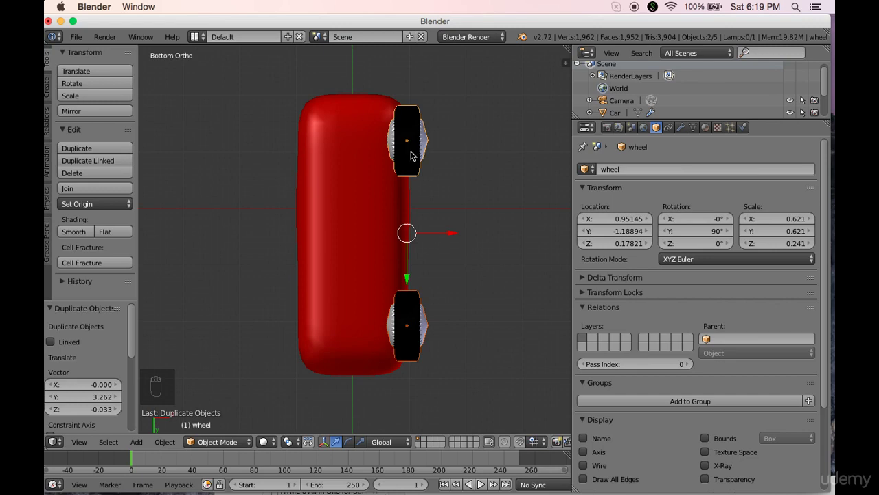
# Step: Duplicate the two wheels and move the copies across the body to the opposite side
pyautogui.press('shift+d')
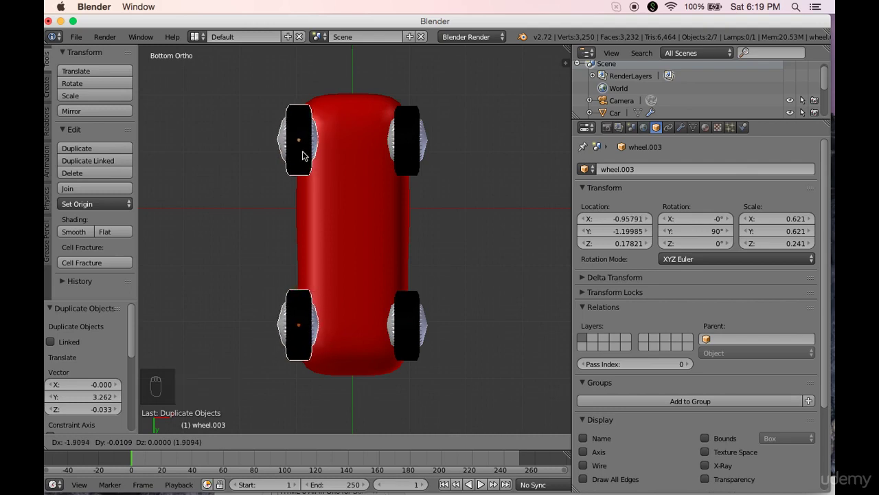
pyautogui.moveTo(308, 154); pyautogui.dragTo(317, 175)
pyautogui.press('KP_3')
pyautogui.moveTo(329, 159); pyautogui.dragTo(507, 199)
pyautogui.middleClick(523, 201)
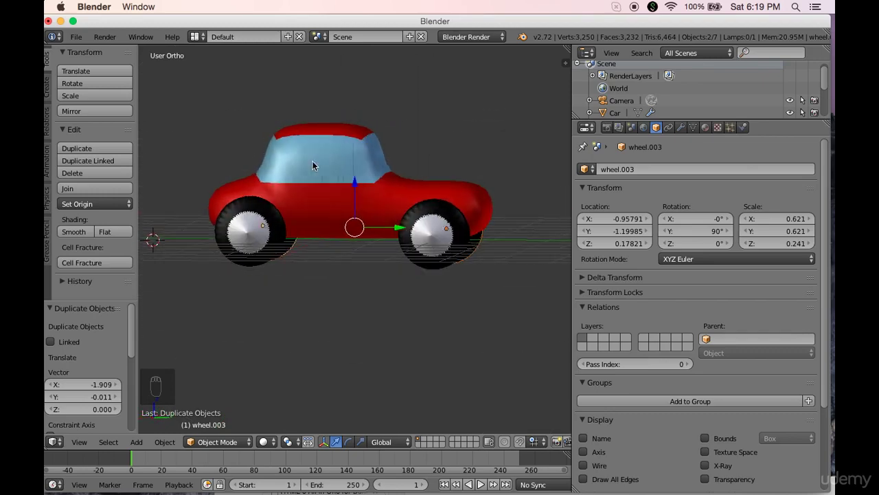
pyautogui.moveTo(318, 164); pyautogui.dragTo(324, 163)
pyautogui.moveTo(324, 164); pyautogui.dragTo(369, 182)
pyautogui.moveTo(369, 182); pyautogui.dragTo(395, 185)
pyautogui.press('Escape')
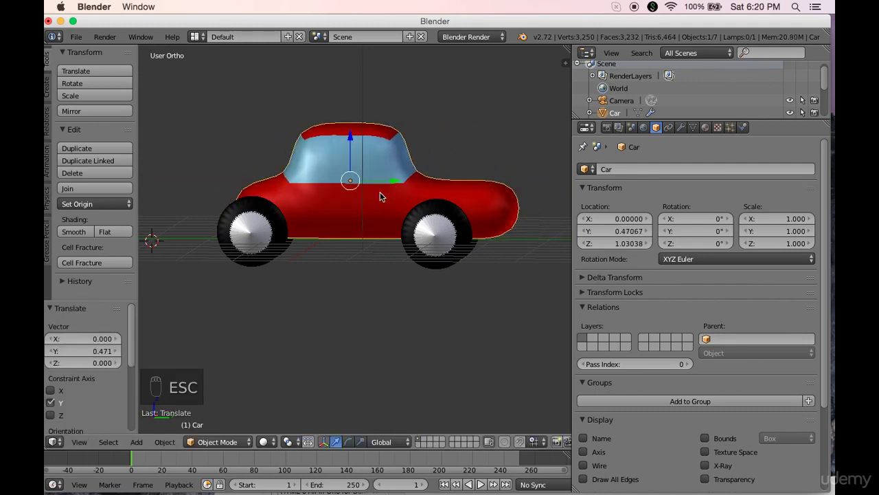
pyautogui.press('z')
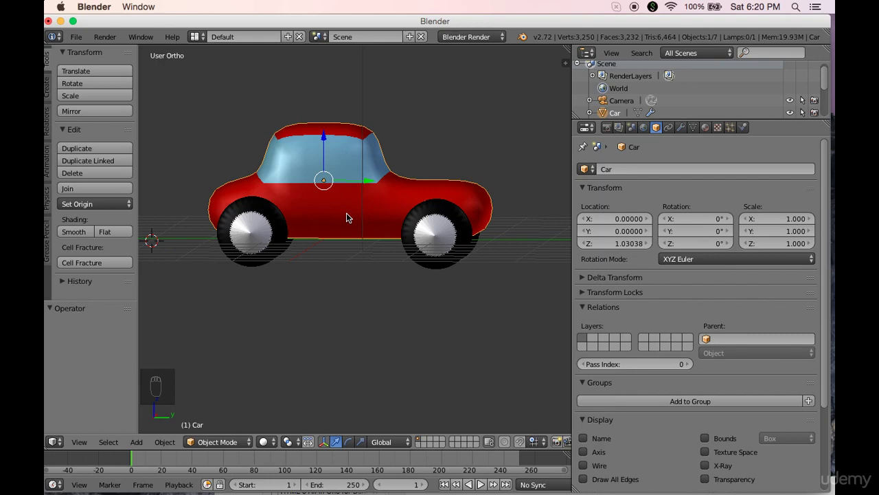
pyautogui.moveTo(349, 221); pyautogui.dragTo(383, 98)
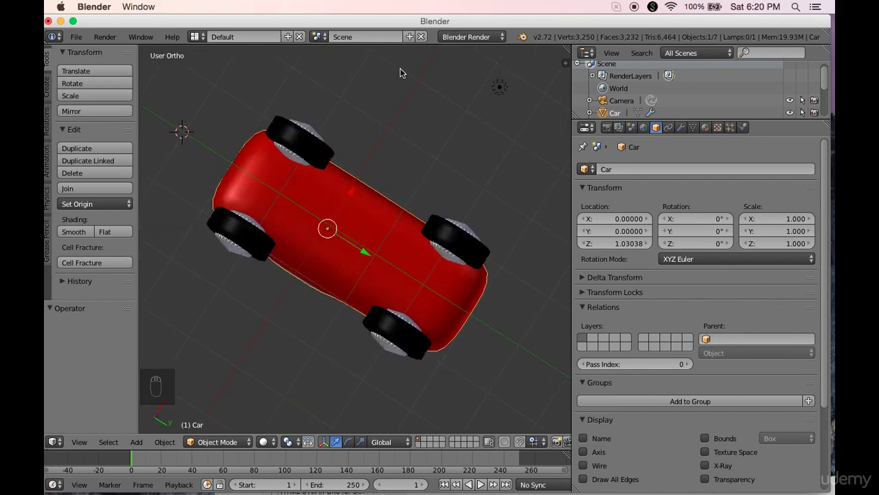
pyautogui.press('KP_7')
# Step: In Bottom view, select the four wheels then the car body and parent them with Ctrl+P > Object
pyautogui.press('ctrl+KP_7')
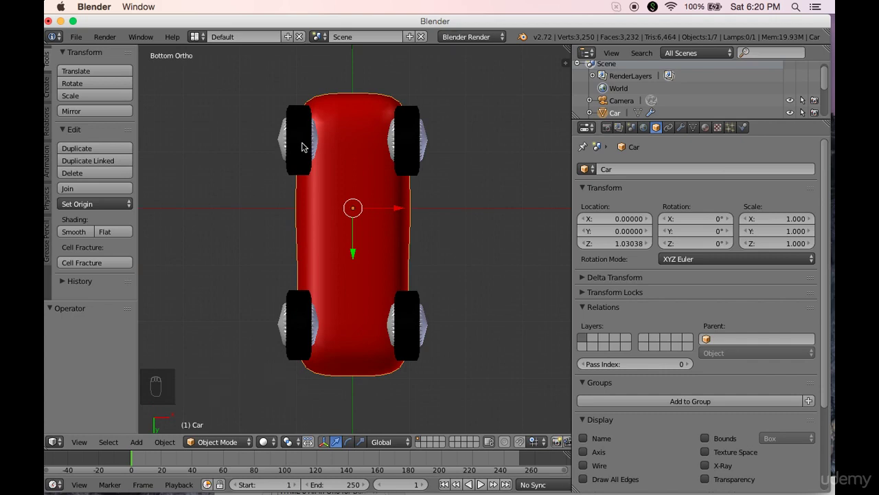
pyautogui.moveTo(307, 144); pyautogui.dragTo(306, 145)
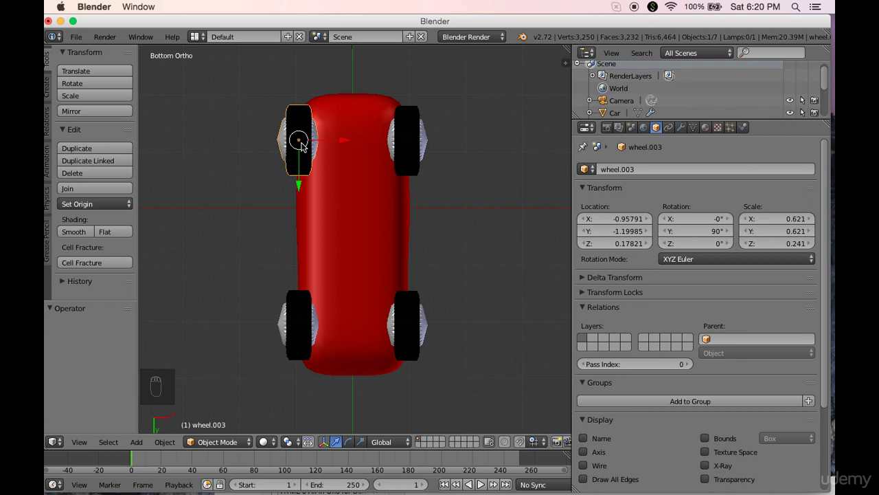
pyautogui.moveTo(408, 144); pyautogui.dragTo(349, 212)
pyautogui.press('ctrl+p')
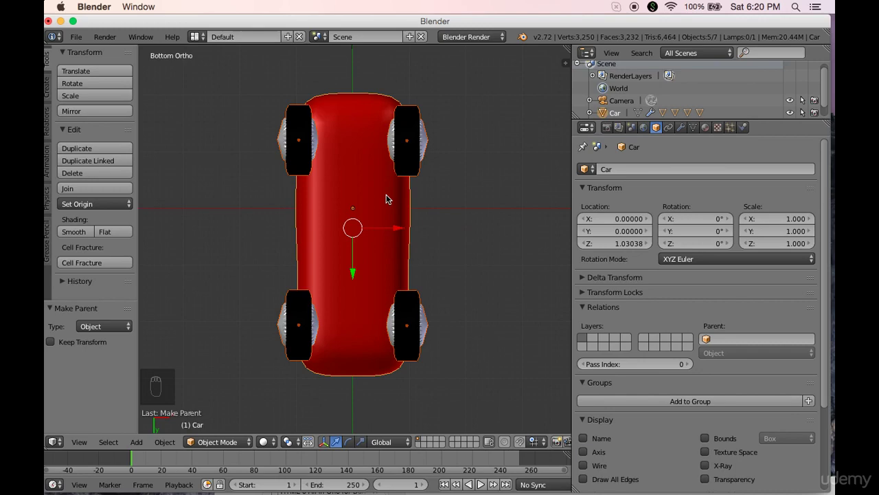
# Step: Move the car body along its length and raise it, the parented wheels following
pyautogui.middleClick(390, 198)
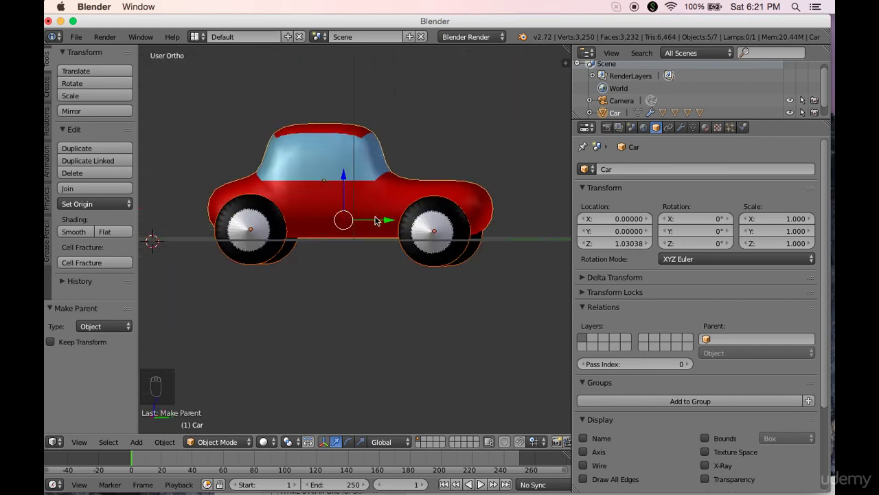
pyautogui.moveTo(373, 199); pyautogui.dragTo(385, 182)
pyautogui.moveTo(370, 181); pyautogui.dragTo(343, 188)
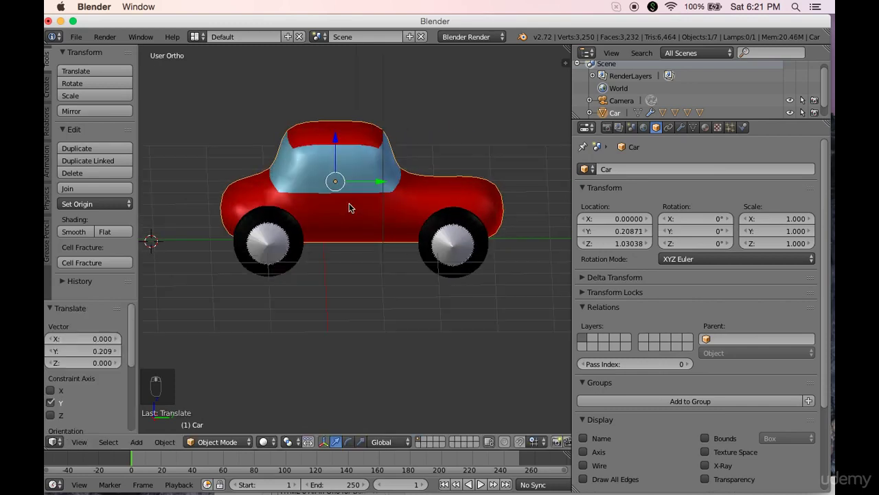
pyautogui.moveTo(339, 138); pyautogui.dragTo(390, 238)
pyautogui.moveTo(391, 238); pyautogui.dragTo(465, 232)
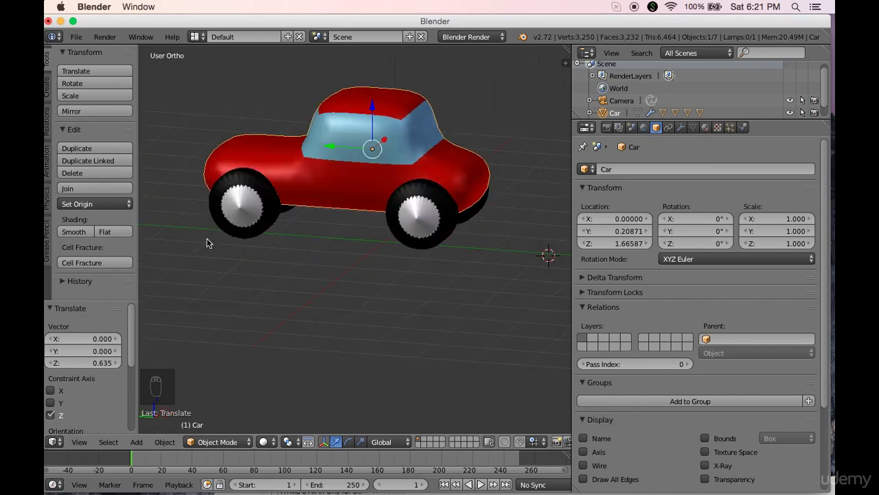
# Step: Orbit to check, then lower the car body slightly to a height of about 1.48
pyautogui.moveTo(150, 236); pyautogui.dragTo(491, 240)
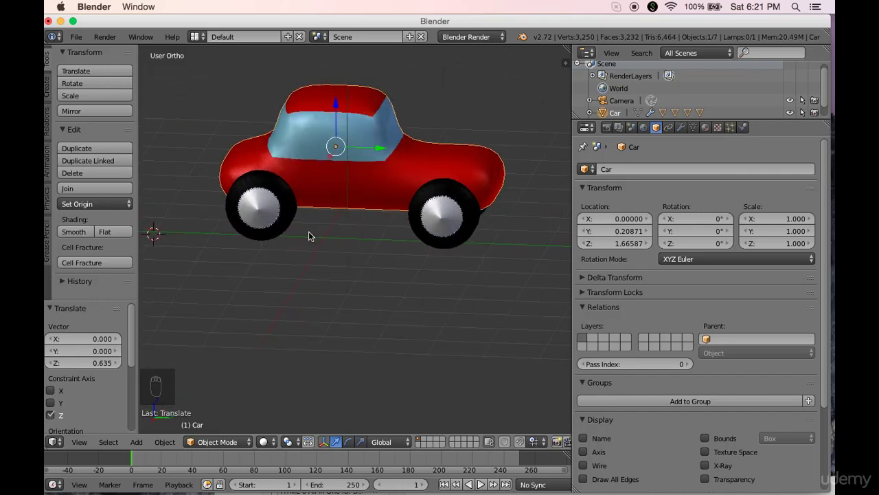
pyautogui.moveTo(533, 235); pyautogui.dragTo(479, 239)
pyautogui.moveTo(362, 236); pyautogui.dragTo(313, 238)
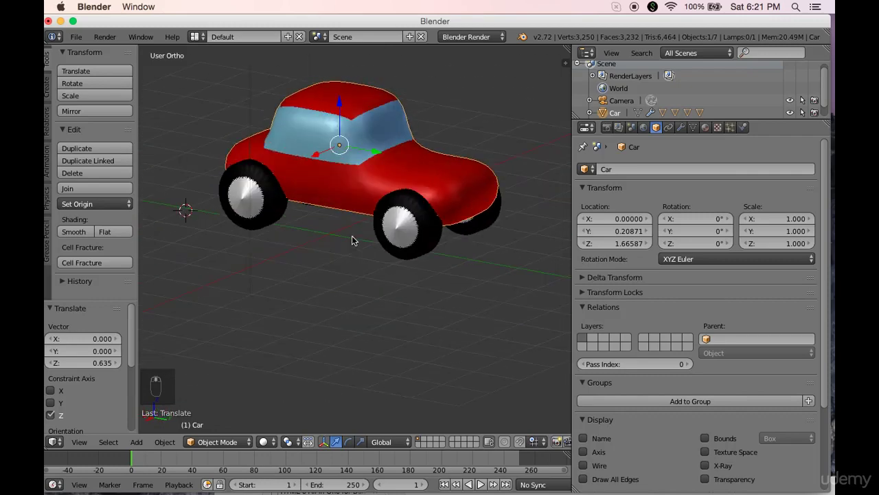
pyautogui.moveTo(345, 161); pyautogui.dragTo(341, 102)
pyautogui.moveTo(341, 102); pyautogui.dragTo(341, 121)
pyautogui.moveTo(334, 153); pyautogui.dragTo(333, 157)
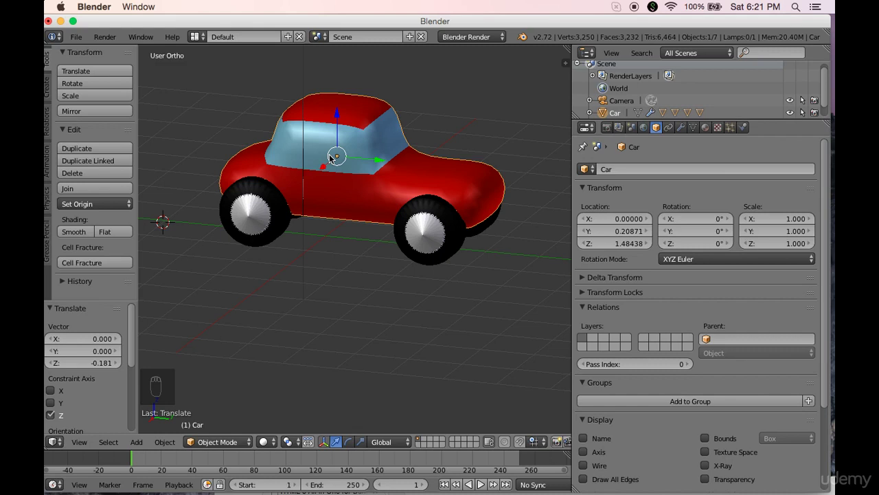